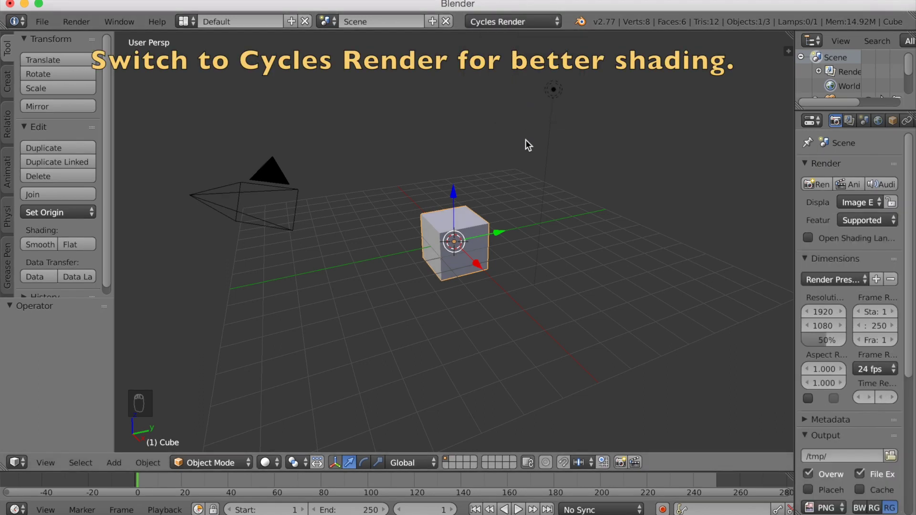
# Delete the lamp and add a new mesh plane to the scene
pyautogui.moveTo(557, 94); pyautogui.dragTo(476, 139)
pyautogui.press('x')
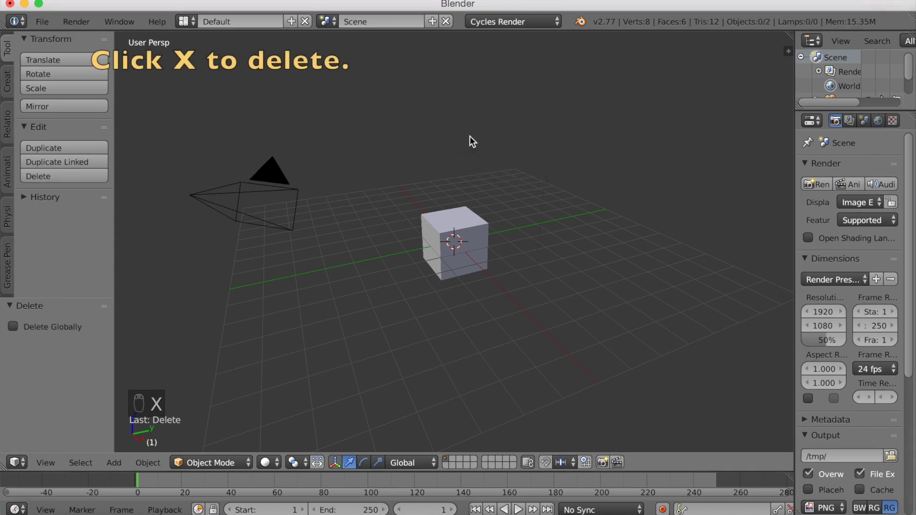
pyautogui.moveTo(7, 85); pyautogui.dragTo(54, 77)
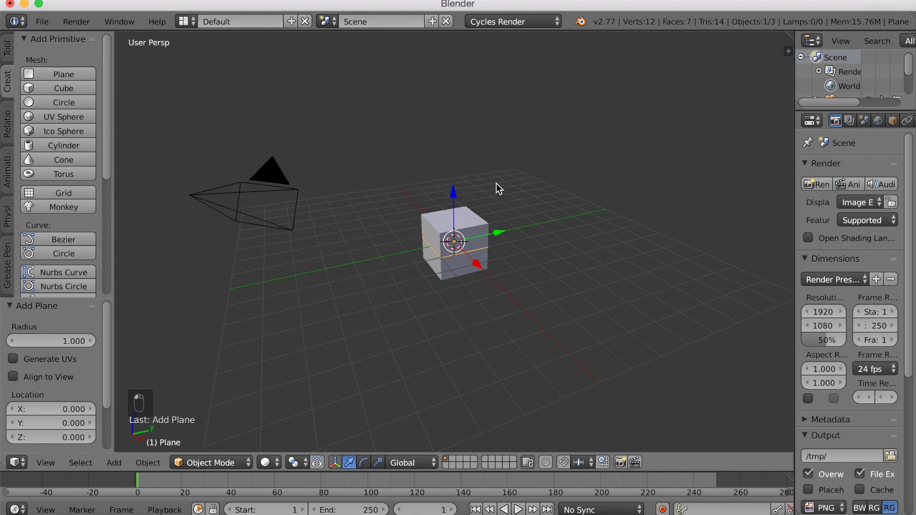
# Raise the plane above the cube along Z and scale it to about 1.6 times
pyautogui.press('g')
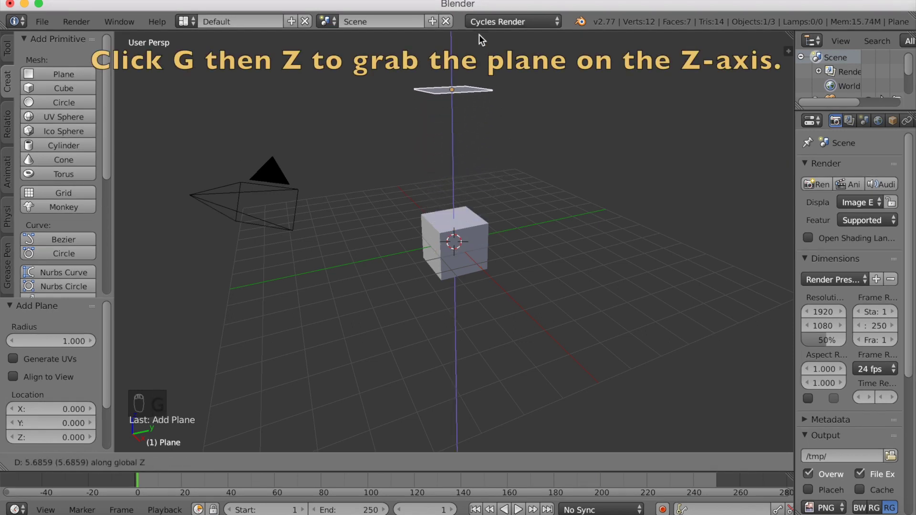
pyautogui.moveTo(479, 40); pyautogui.dragTo(515, 132)
pyautogui.press('g')
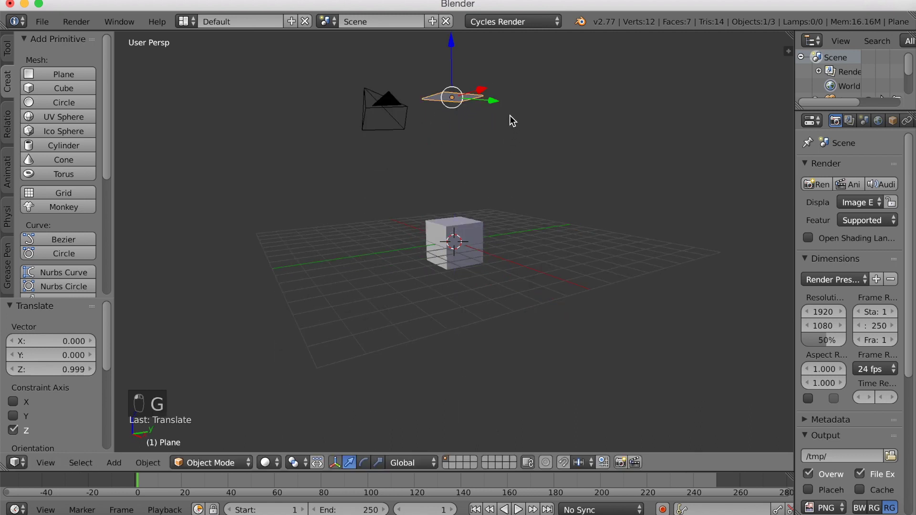
pyautogui.press('s')
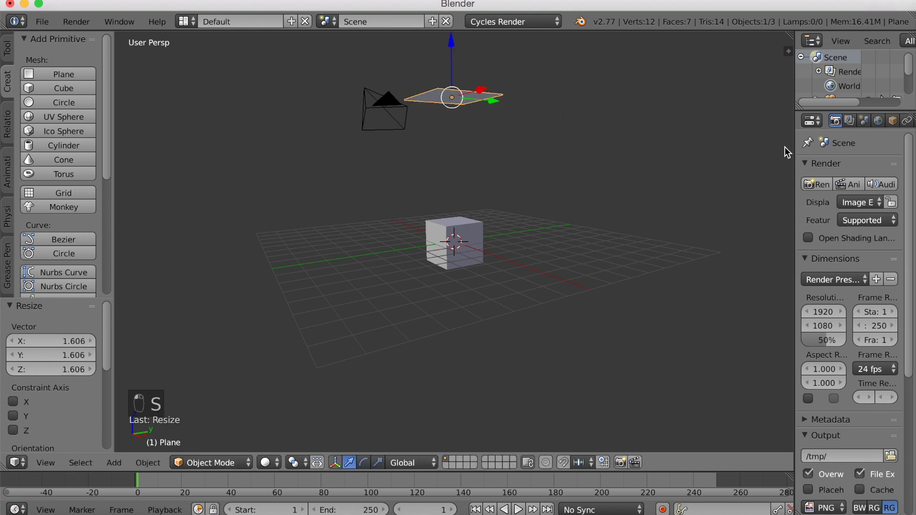
# Widen the Properties editor and add a new particle system to the plane
pyautogui.click(795, 150)
pyautogui.moveTo(795, 151); pyautogui.dragTo(653, 164)
pyautogui.middleClick(848, 127)
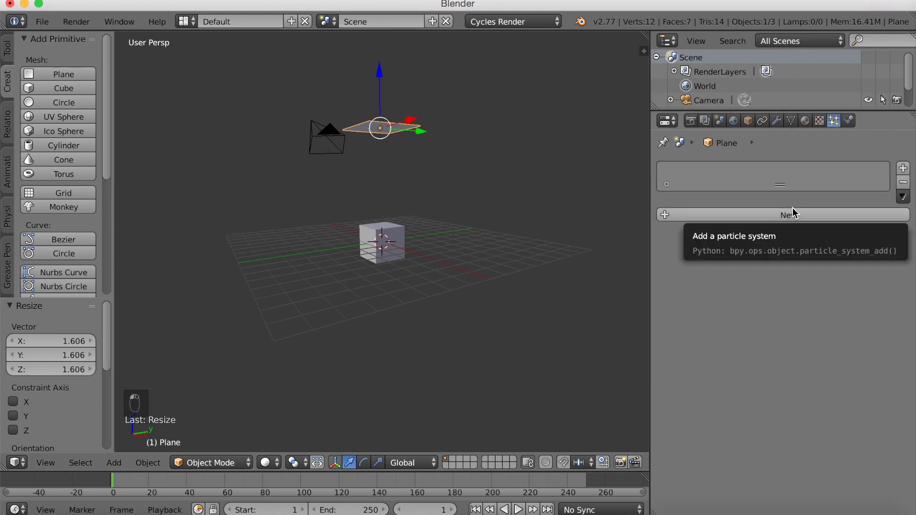
pyautogui.middleClick(796, 210)
pyautogui.click(532, 186)
# Set End and Lifetime to 250, render particles as the Cube object, and play the animation
pyautogui.moveTo(531, 183); pyautogui.dragTo(524, 174)
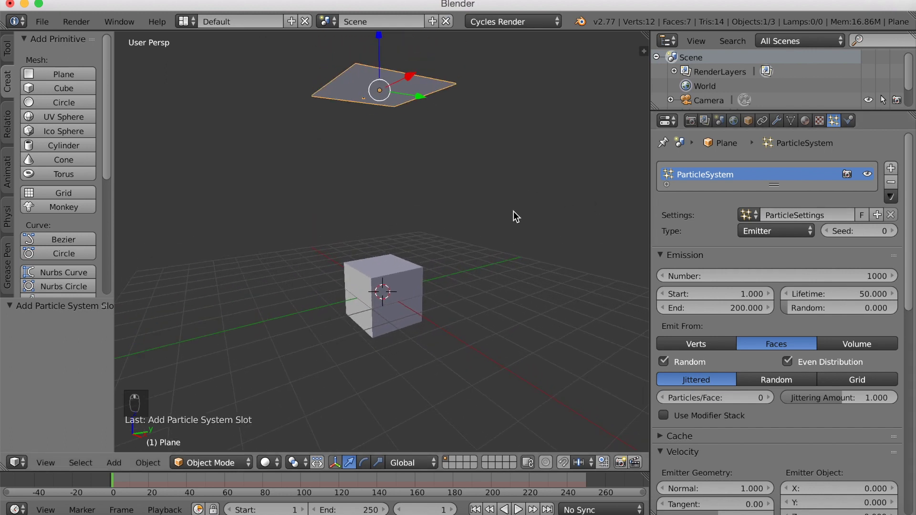
pyautogui.moveTo(769, 287); pyautogui.dragTo(810, 411)
pyautogui.moveTo(810, 411); pyautogui.dragTo(777, 296)
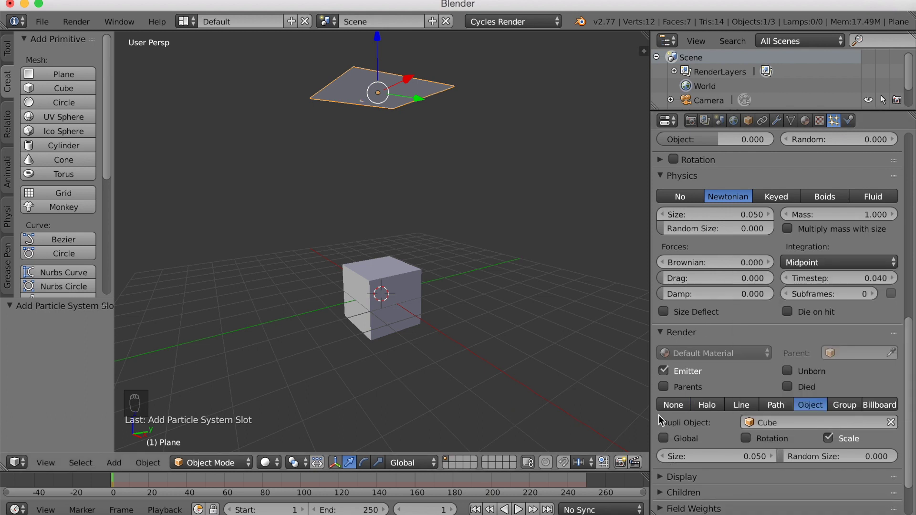
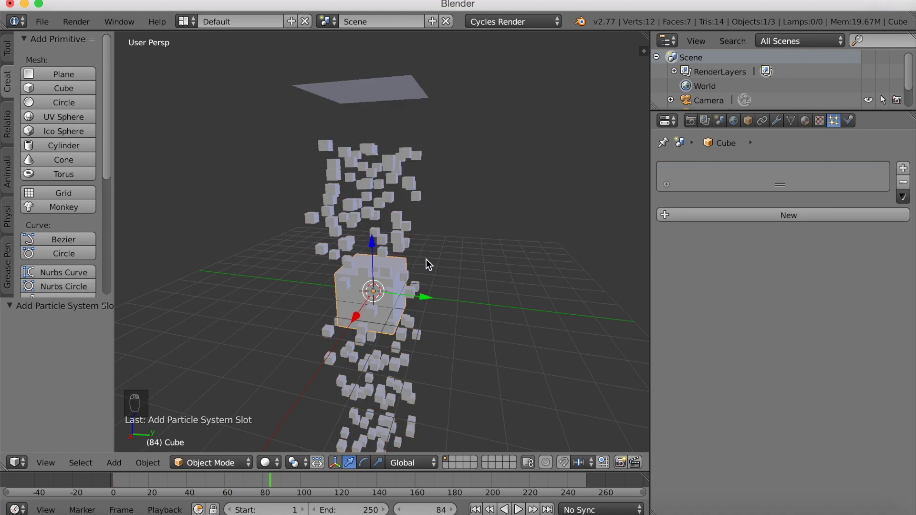
# Move the original cube to another layer and rewind the timeline to frame 0
pyautogui.press('m')
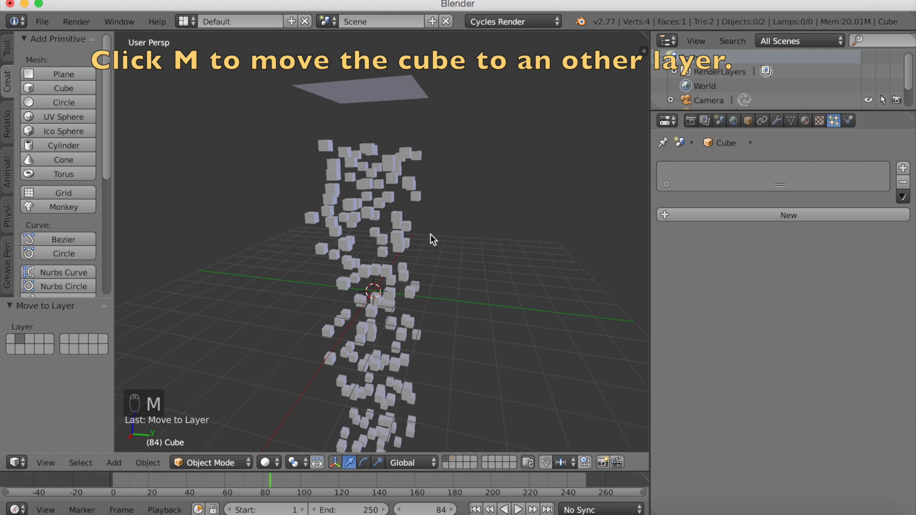
pyautogui.moveTo(205, 485); pyautogui.dragTo(374, 171)
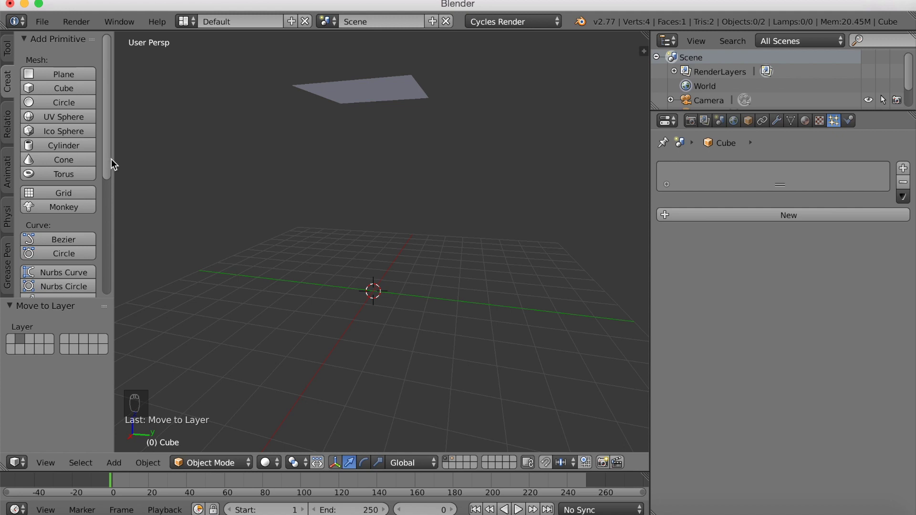
# Add a Curve Guide force field to the scene
pyautogui.press('shift+a')
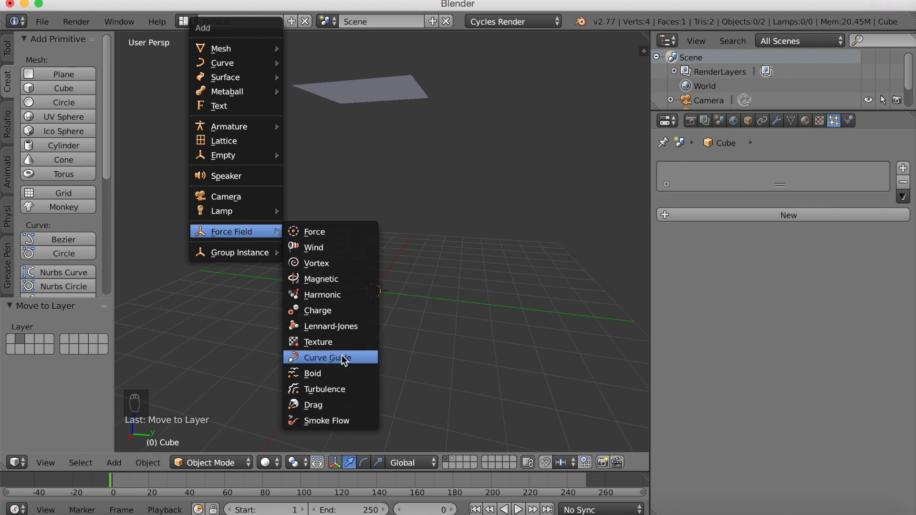
pyautogui.middleClick(440, 262)
pyautogui.moveTo(440, 271); pyautogui.dragTo(403, 138)
# Raise the curve guide about 5.8 units along Z to the plane's height and enter Edit Mode
pyautogui.press('g')
pyautogui.middleClick(417, 135)
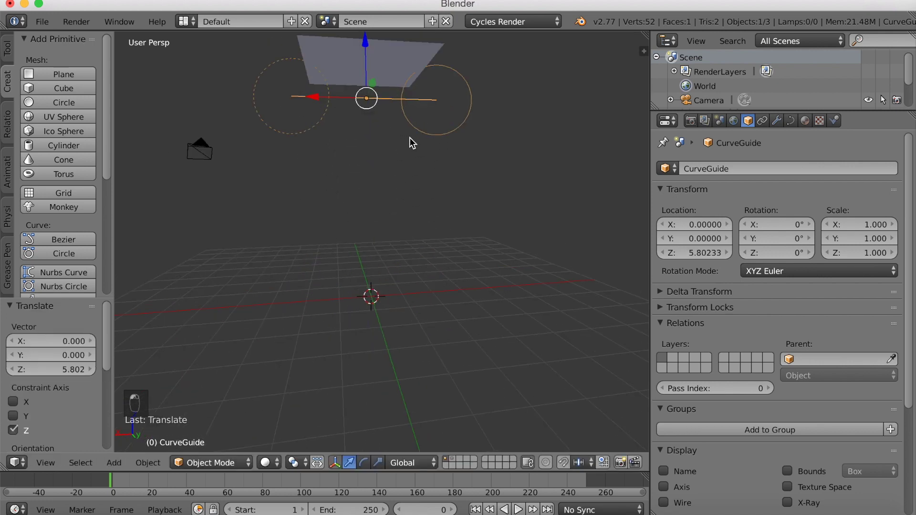
pyautogui.moveTo(429, 219); pyautogui.dragTo(269, 397)
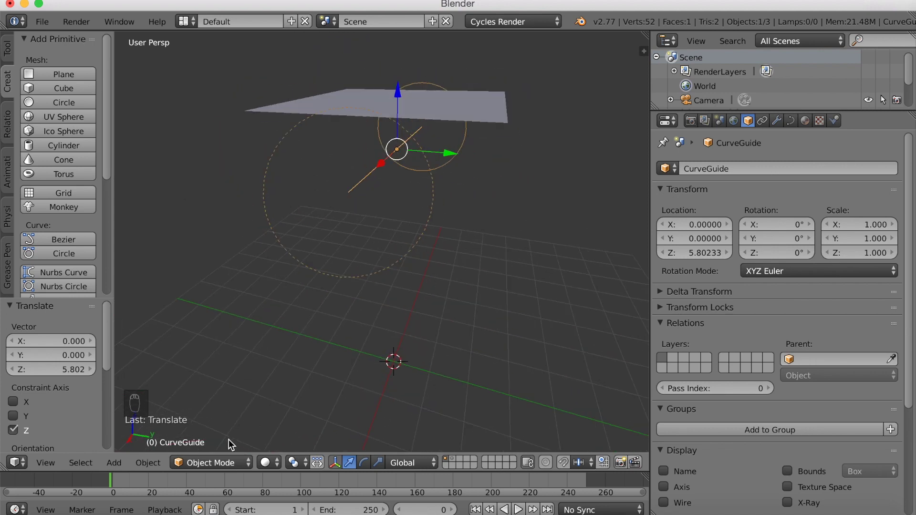
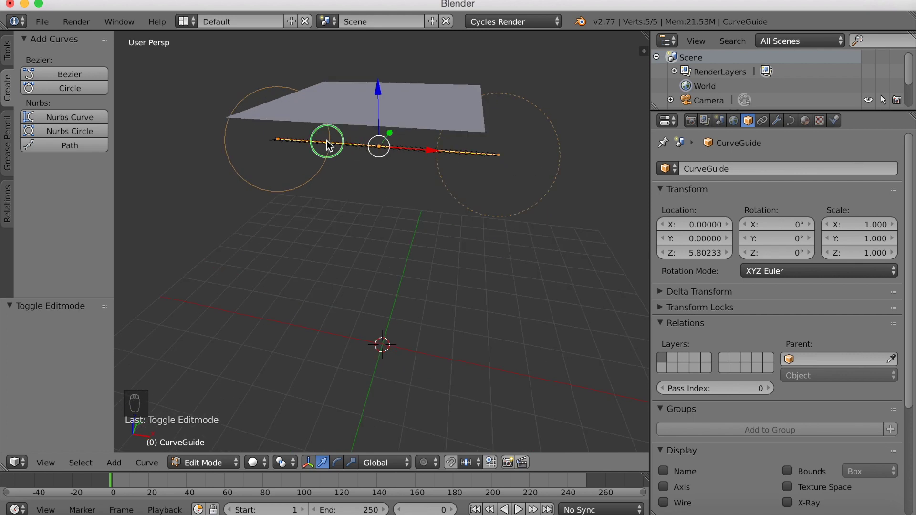
# Move several control points of the curve guide to bend its straight path into a winding line
pyautogui.press('g')
pyautogui.click(882, 103)
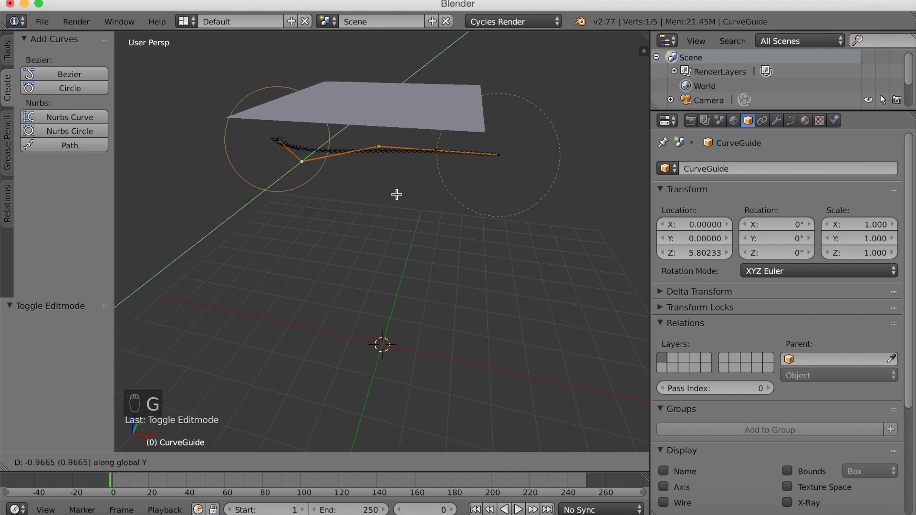
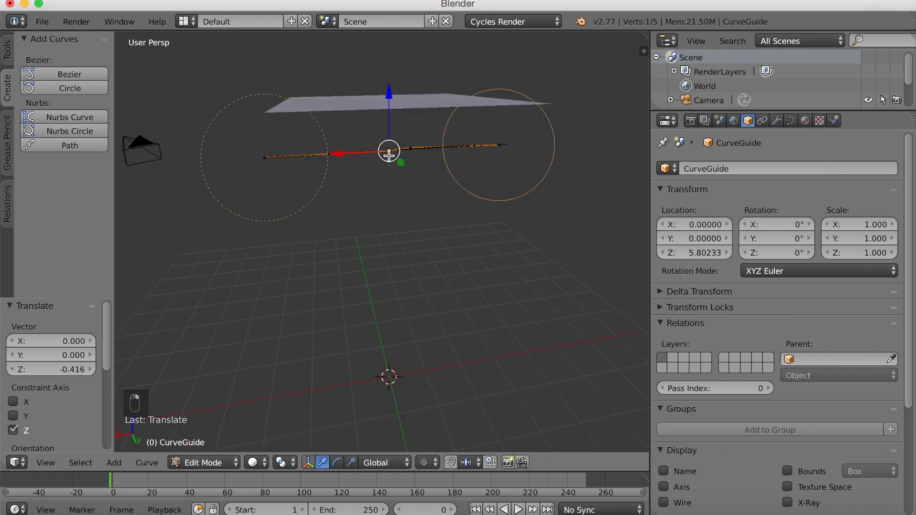
pyautogui.press('g')
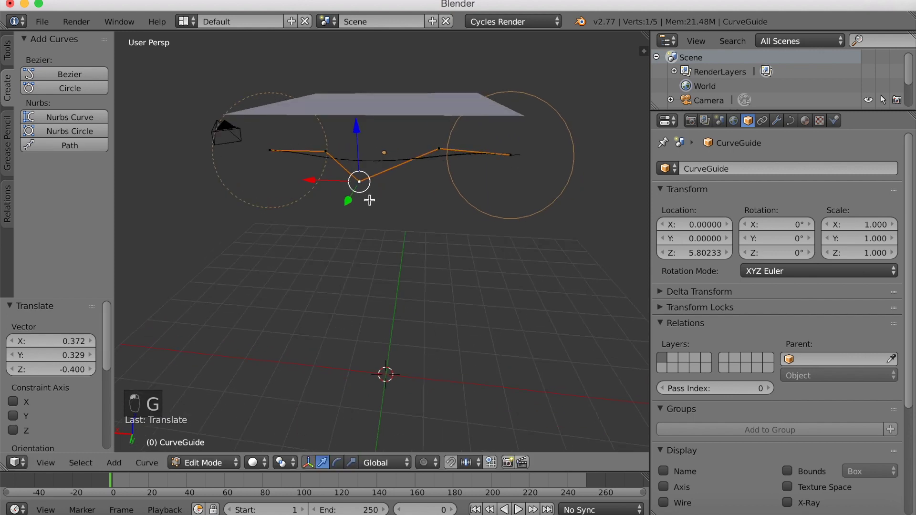
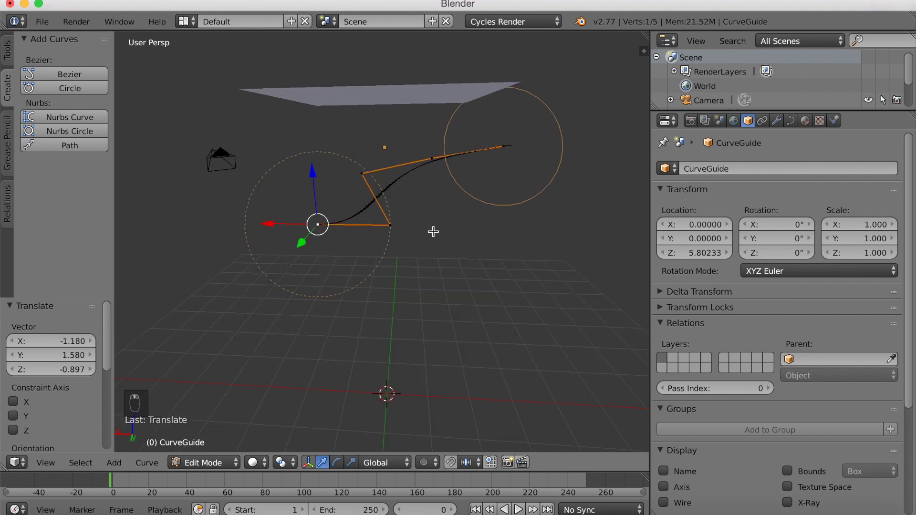
pyautogui.press('g')
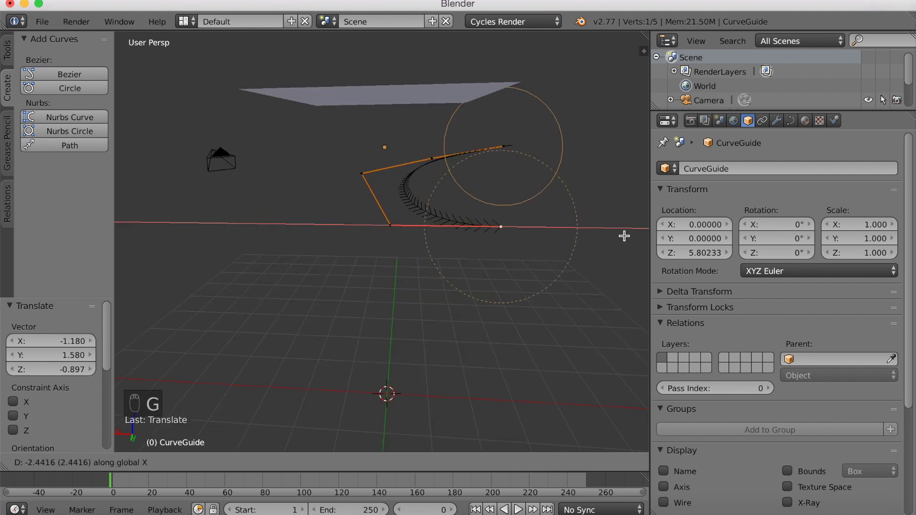
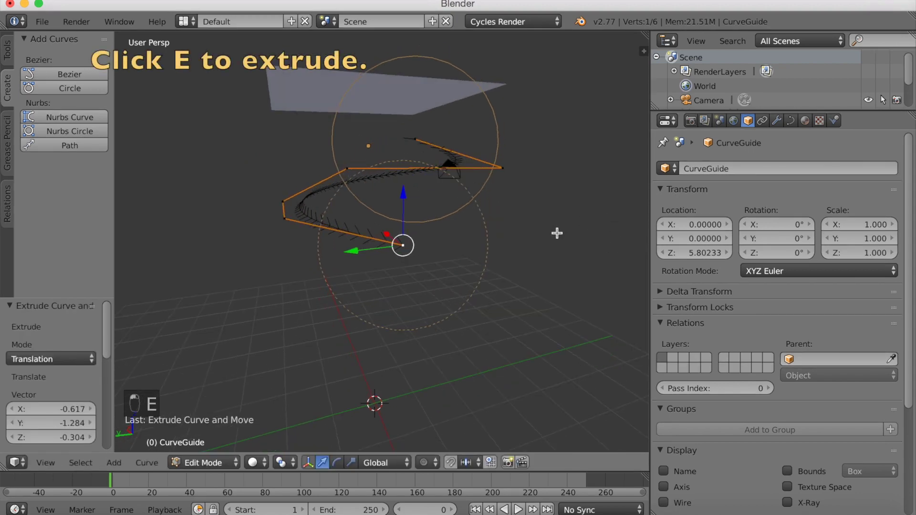
# Extrude new control points from the curve's end so it zigzags down toward the floor
pyautogui.middleClick(882, 101)
pyautogui.press('g')
pyautogui.moveTo(883, 103); pyautogui.dragTo(883, 103)
pyautogui.press('e')
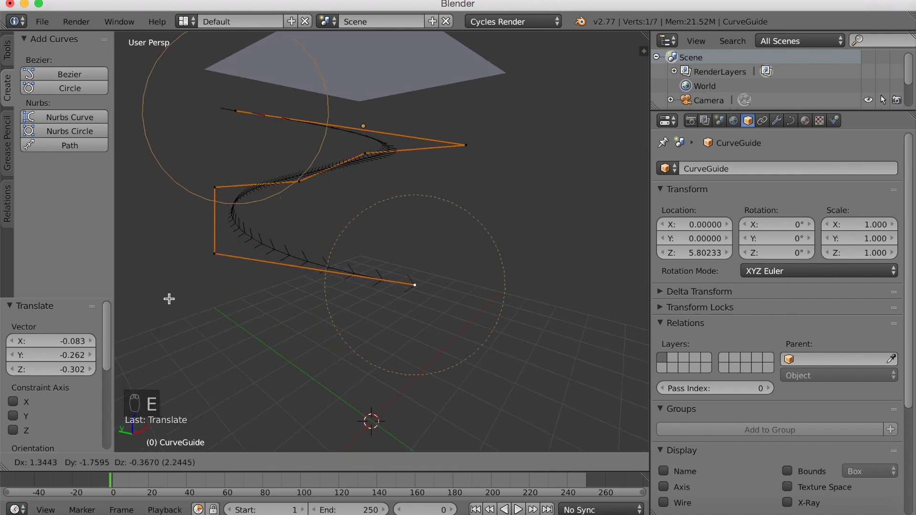
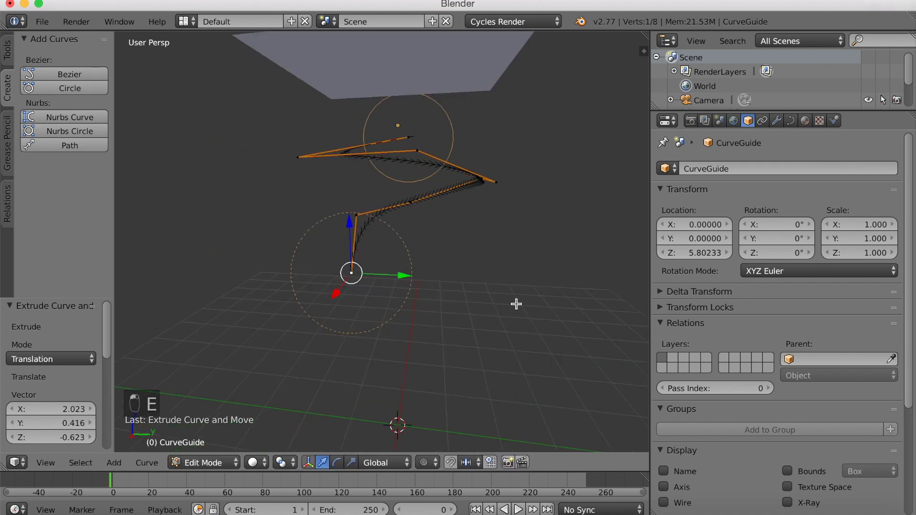
pyautogui.press('e')
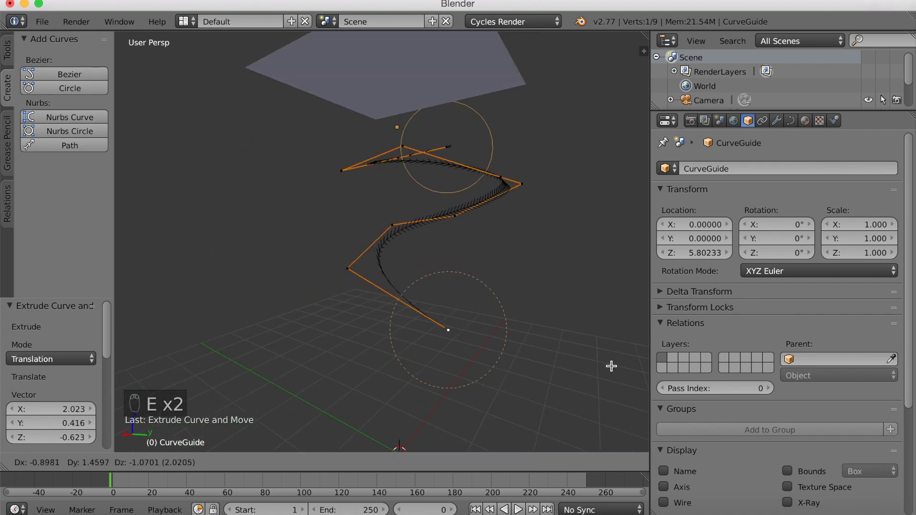
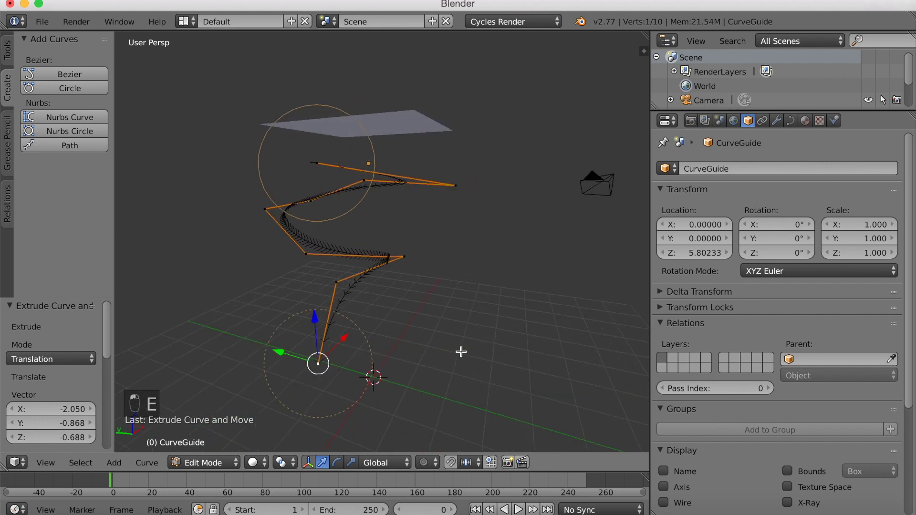
pyautogui.press('e')
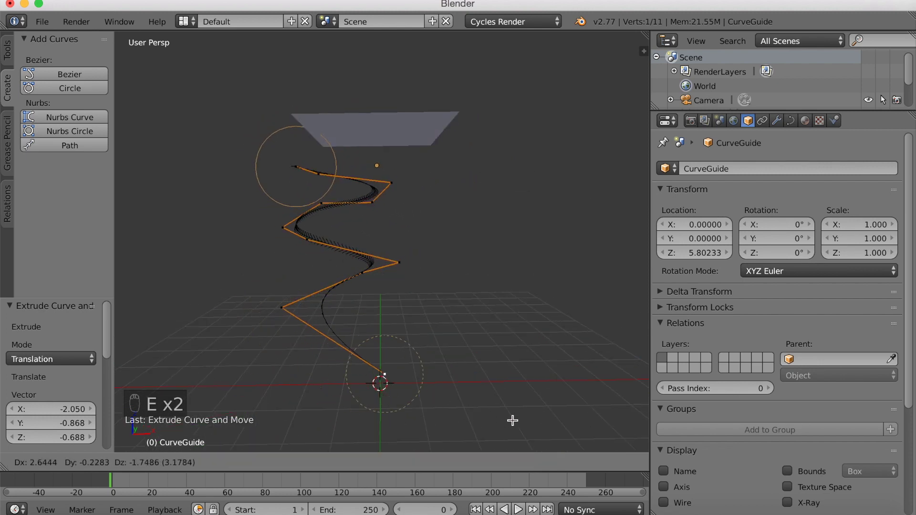
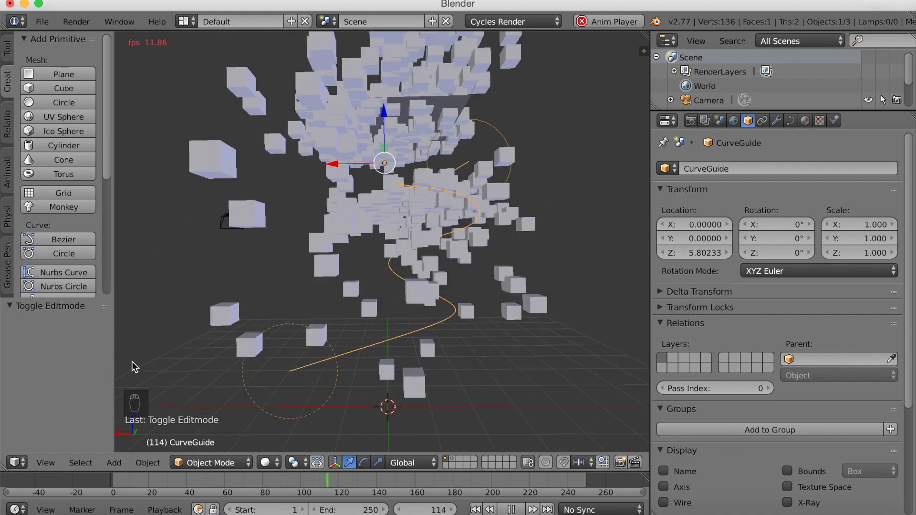
# Return to Object Mode and play the animation so cube particles stream along the guide curve
pyautogui.middleClick(123, 368)
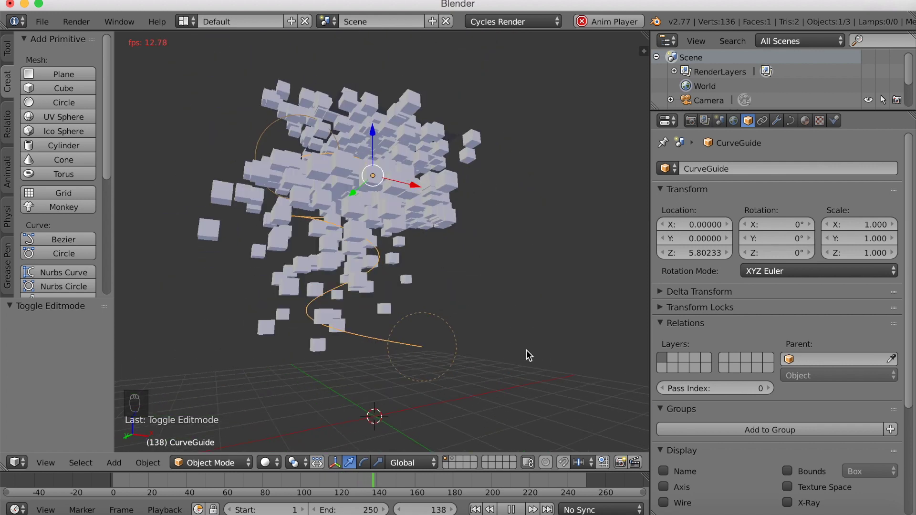
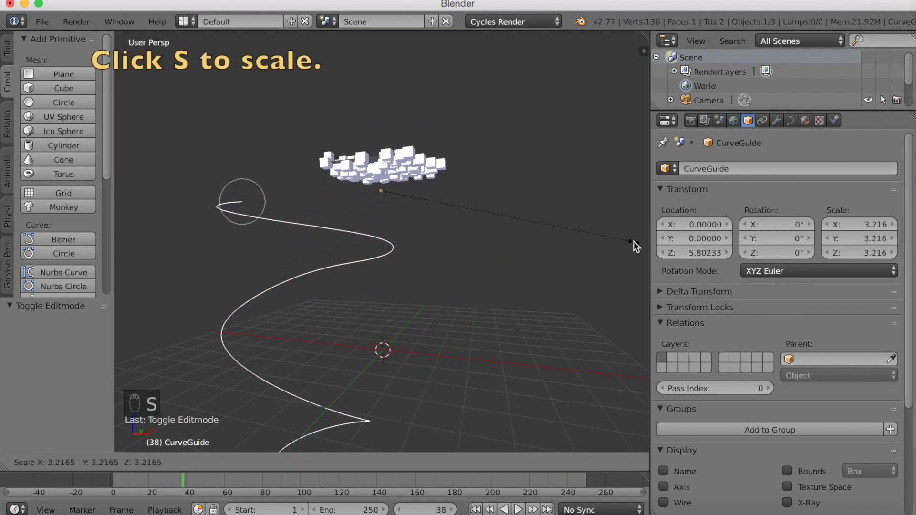
# Scale the guide curve about 3.2 times and set its origin to its geometry
pyautogui.moveTo(638, 245); pyautogui.dragTo(18, 42)
pyautogui.moveTo(9, 48); pyautogui.dragTo(61, 245)
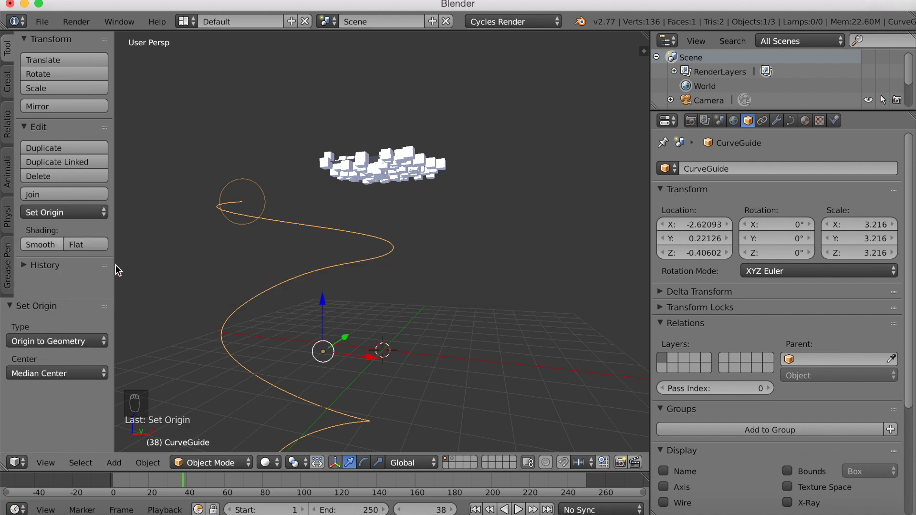
# Reposition the guide curve in the scene and replay the particle animation
pyautogui.press('g')
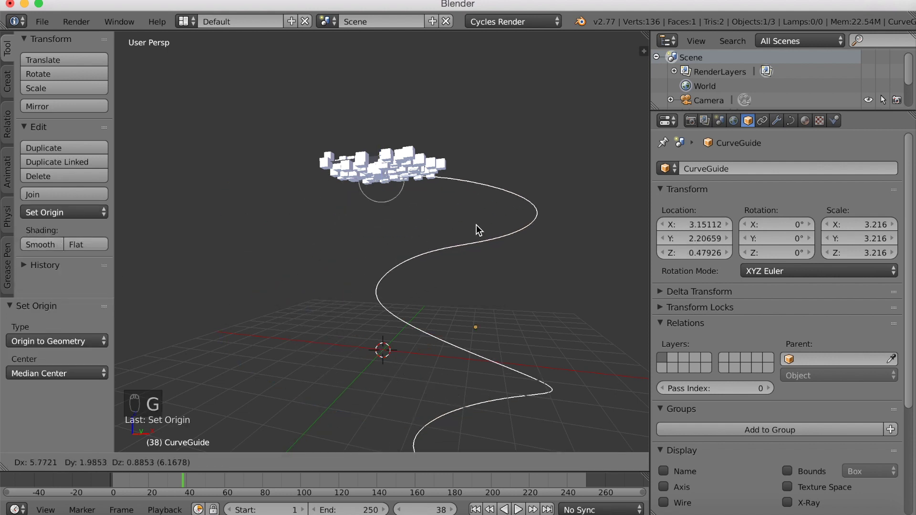
pyautogui.moveTo(504, 241); pyautogui.dragTo(435, 247)
pyautogui.press('g')
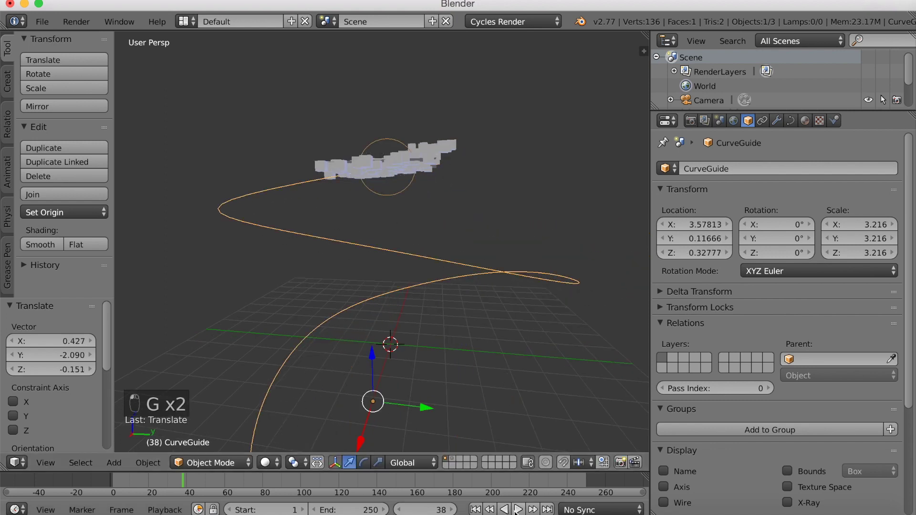
# Orbit around the particle stream while the animation runs to frame 240
pyautogui.moveTo(457, 373); pyautogui.dragTo(407, 366)
pyautogui.moveTo(319, 367); pyautogui.dragTo(459, 299)
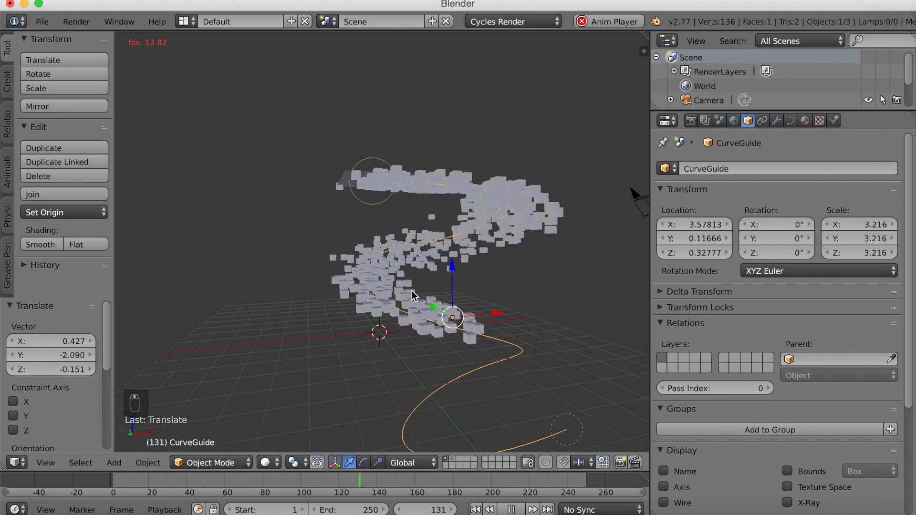
pyautogui.moveTo(495, 356); pyautogui.dragTo(559, 359)
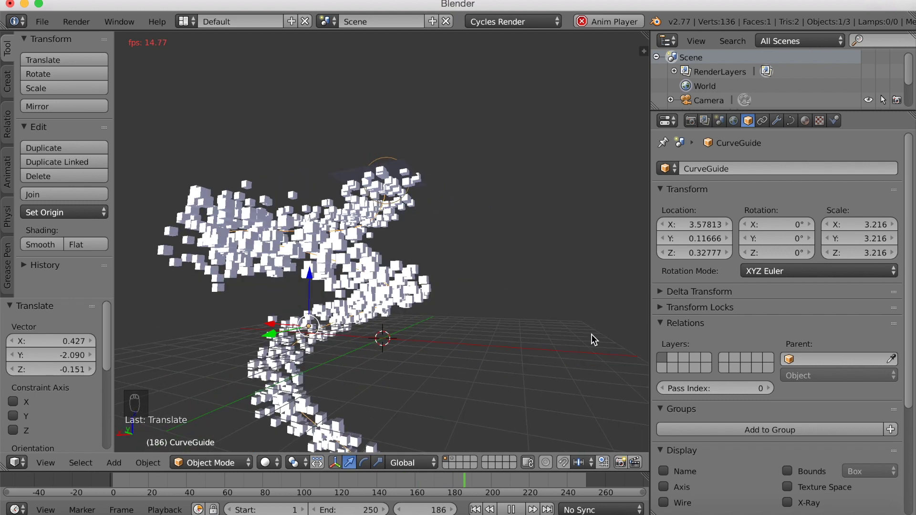
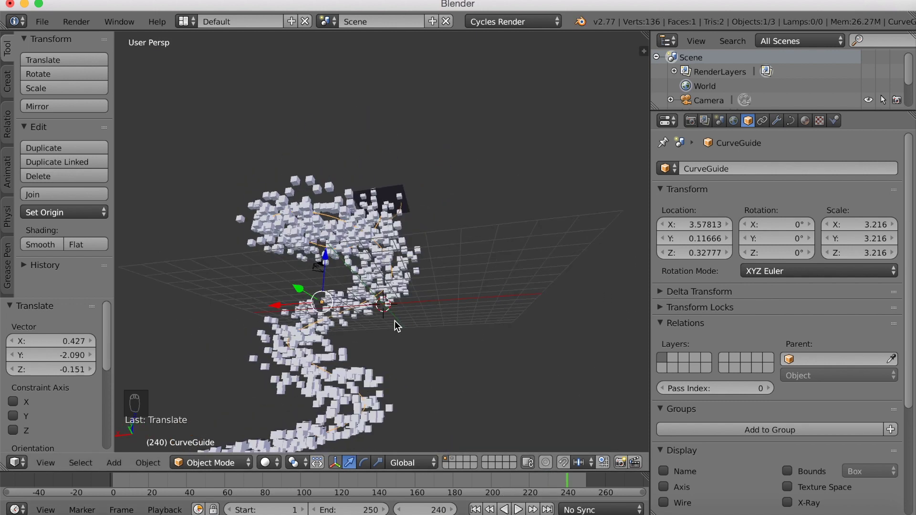
# Add a second plane and scale it about three times into a broad floor
pyautogui.moveTo(293, 434); pyautogui.dragTo(285, 425)
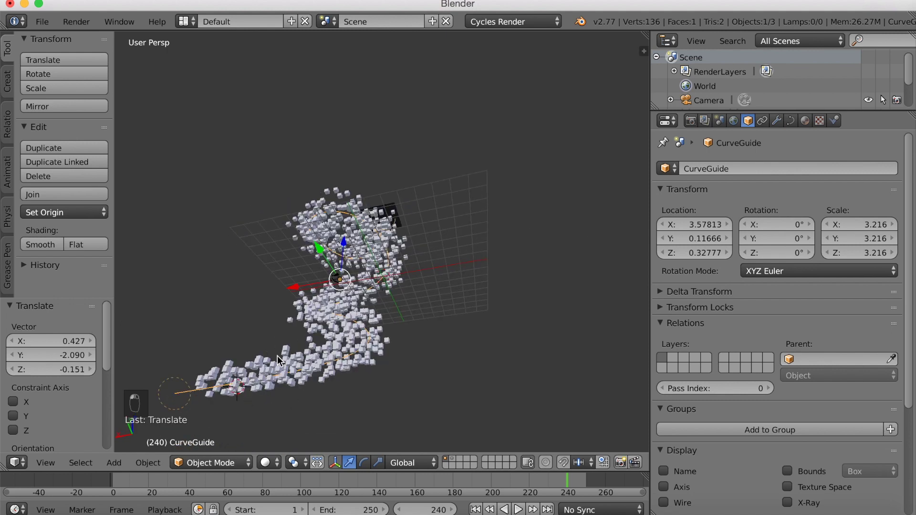
pyautogui.press('shift+a')
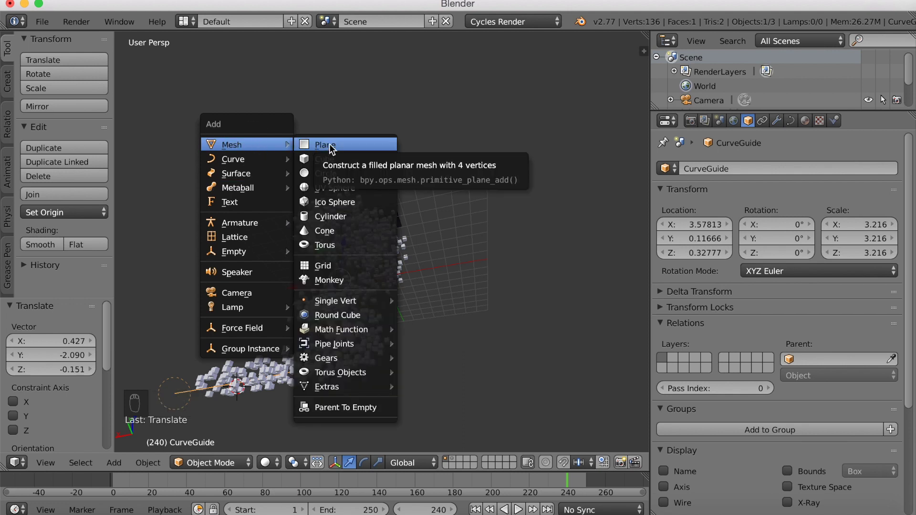
pyautogui.press('s')
pyautogui.moveTo(384, 168); pyautogui.dragTo(399, 178)
pyautogui.moveTo(417, 190); pyautogui.dragTo(439, 203)
pyautogui.press('s')
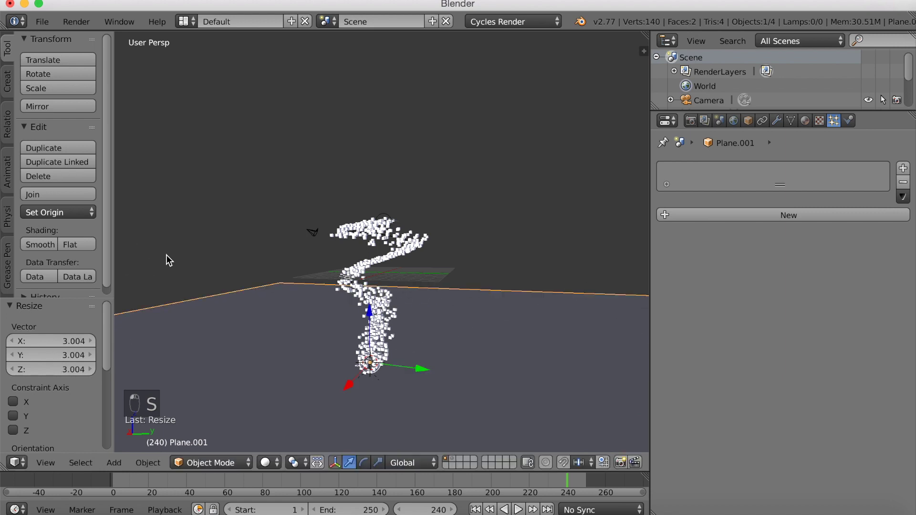
# Lower the floor plane along Z beneath the particle spiral
pyautogui.middleClick(405, 272)
pyautogui.moveTo(406, 272); pyautogui.dragTo(403, 252)
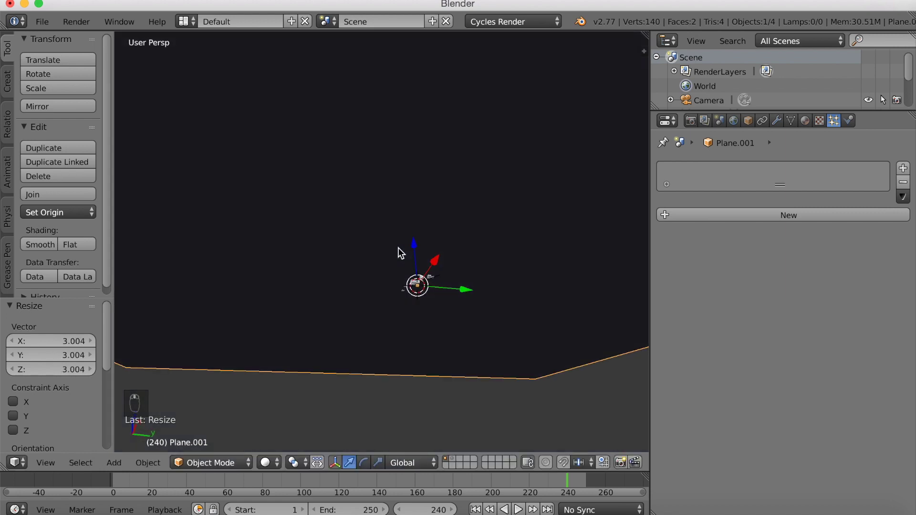
pyautogui.press('g')
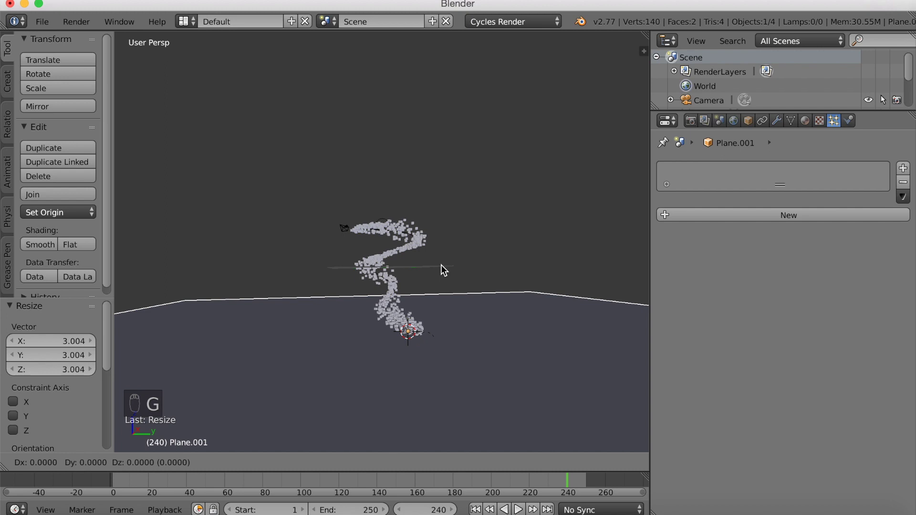
# Lower the floor beneath the spiral, extrude its edges up into walls and delete the top face
pyautogui.moveTo(501, 341); pyautogui.dragTo(199, 469)
pyautogui.click(198, 426)
pyautogui.press('e')
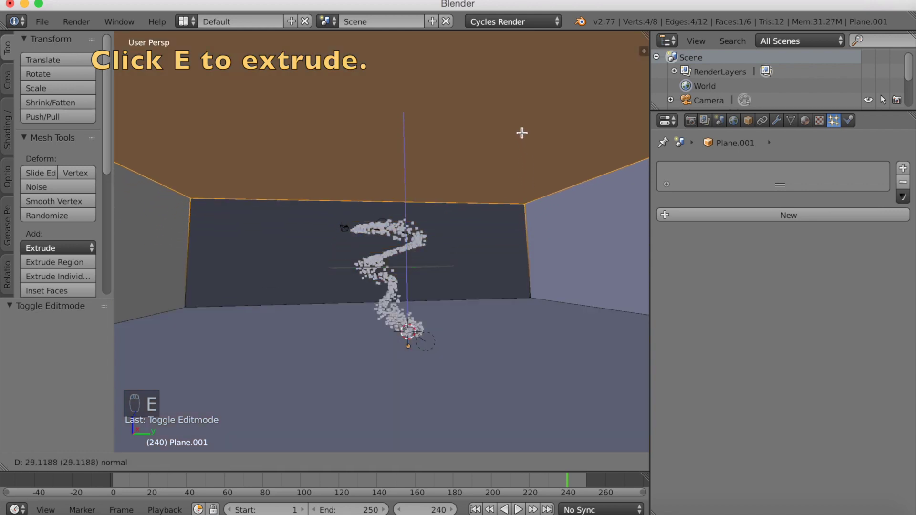
pyautogui.press('x')
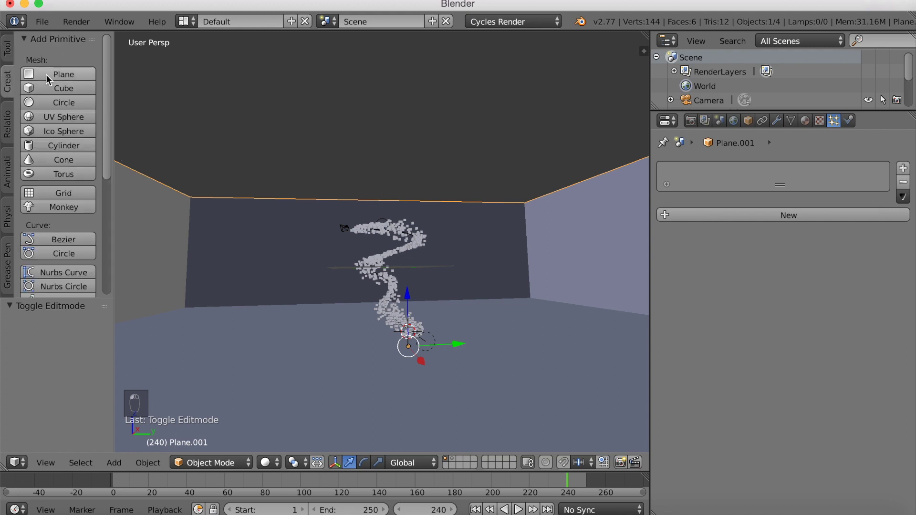
# Add a plane, scale it about 4.4 times, tilt it and raise it high near the right wall
pyautogui.moveTo(366, 193); pyautogui.dragTo(345, 181)
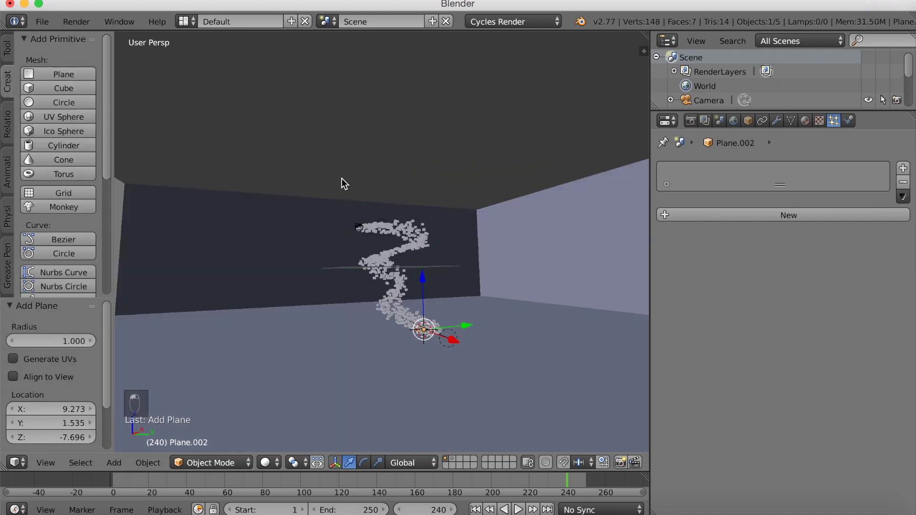
pyautogui.press('r')
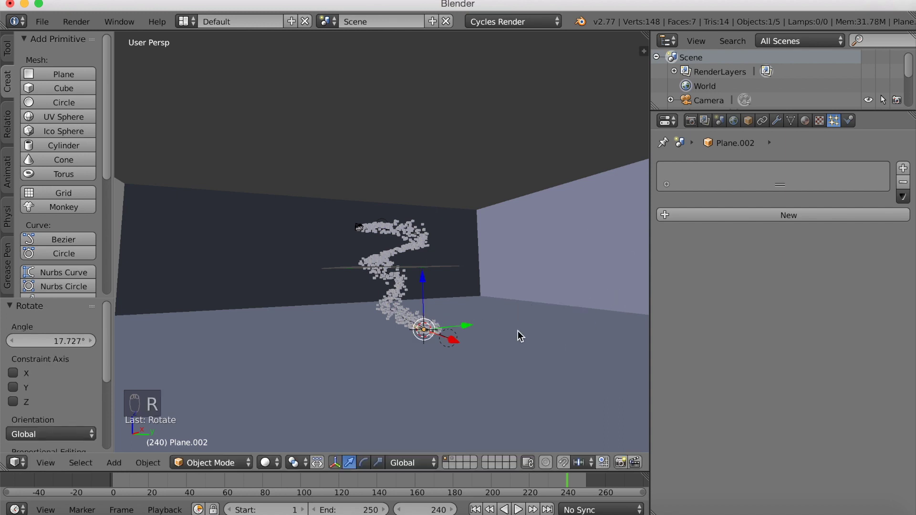
pyautogui.press('g')
pyautogui.press('s')
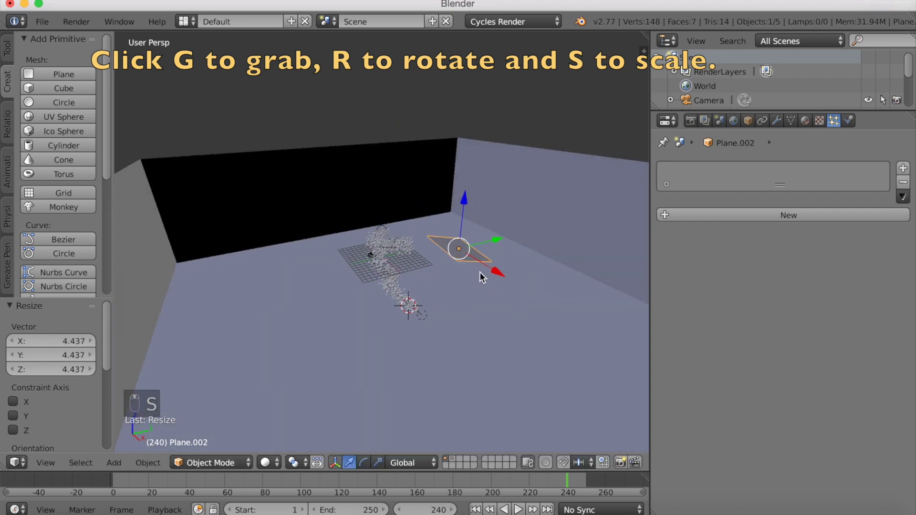
pyautogui.press('r')
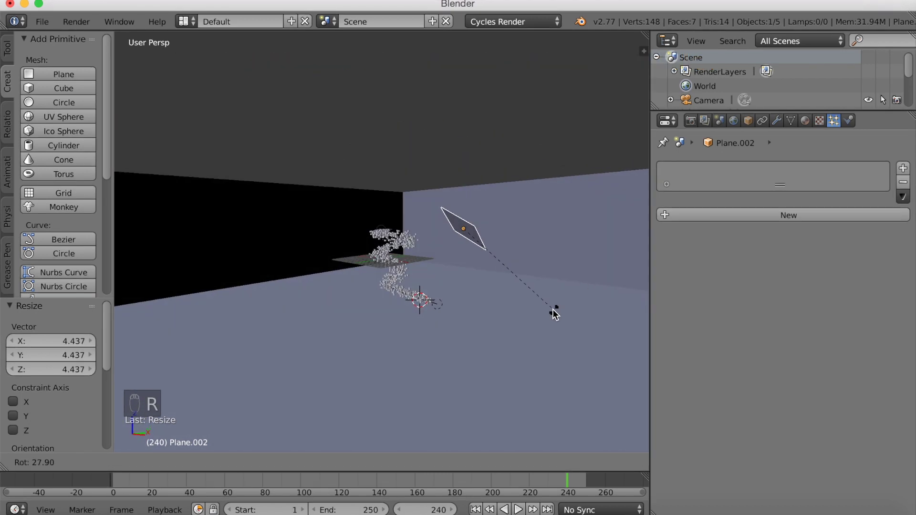
pyautogui.press('g')
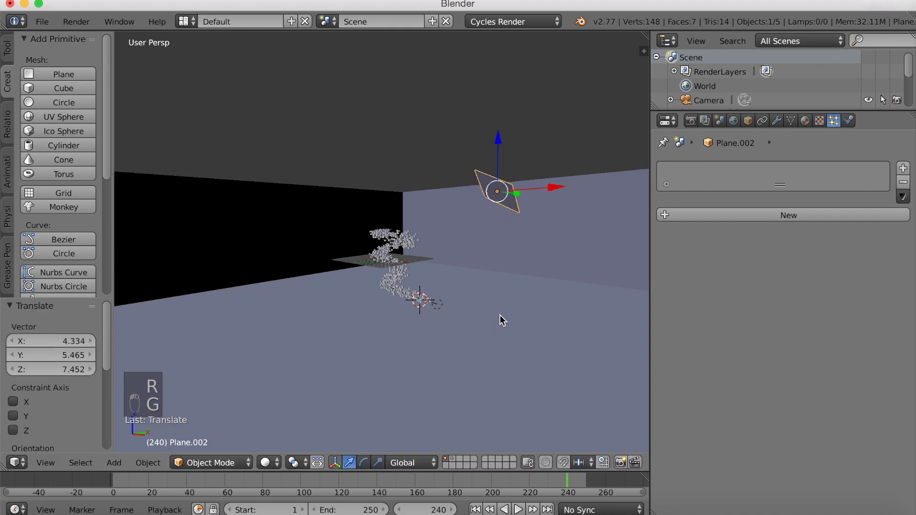
# Scale the glowing emission plane up to a larger size above the spiral
pyautogui.press('s')
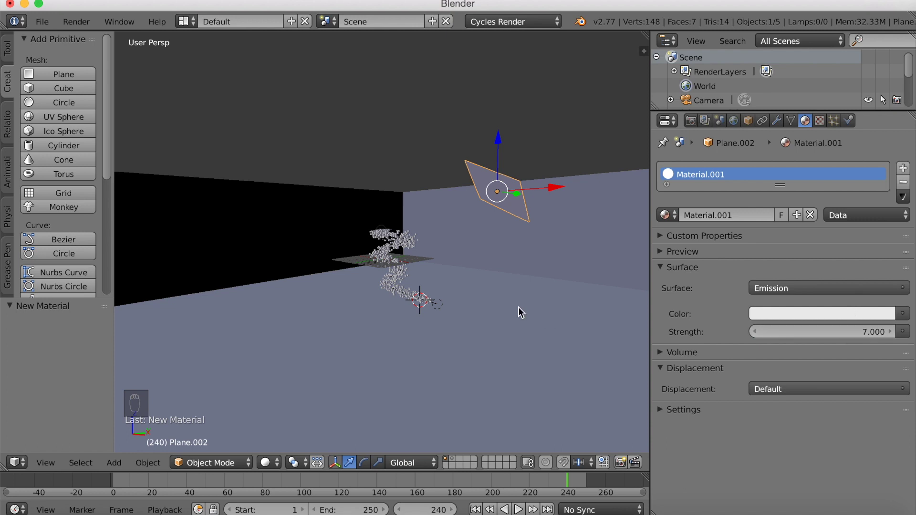
pyautogui.press('s')
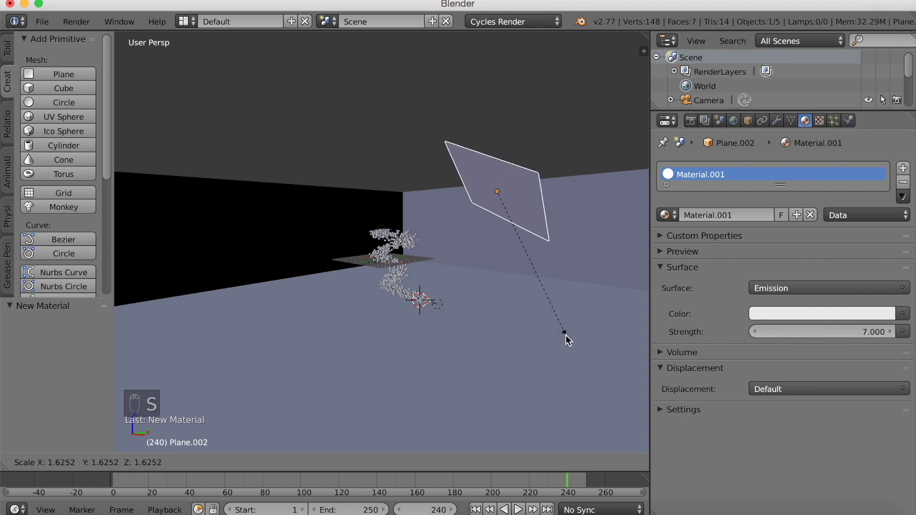
pyautogui.click(570, 340)
# From top view, duplicate the emission plane, rotate it about Z and place it below the spiral
pyautogui.press('g')
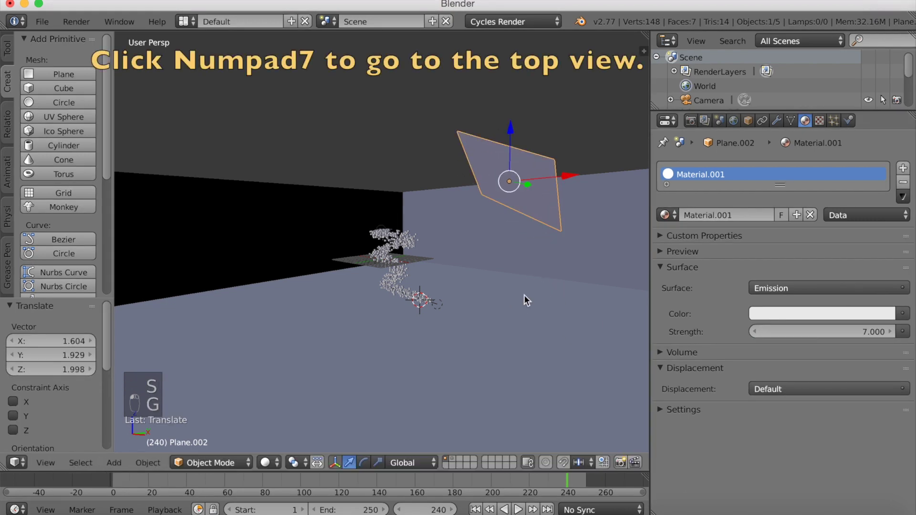
pyautogui.press('KP_7')
pyautogui.middleClick(537, 303)
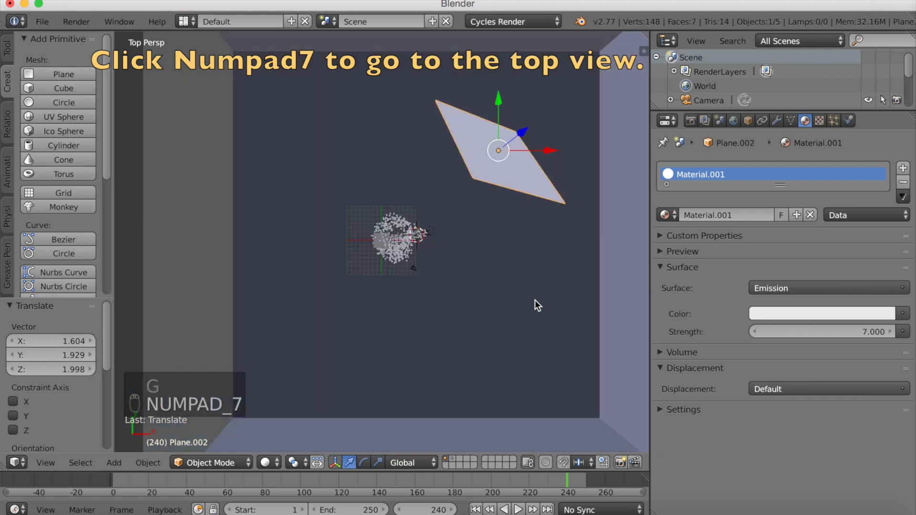
pyautogui.press('shift+d')
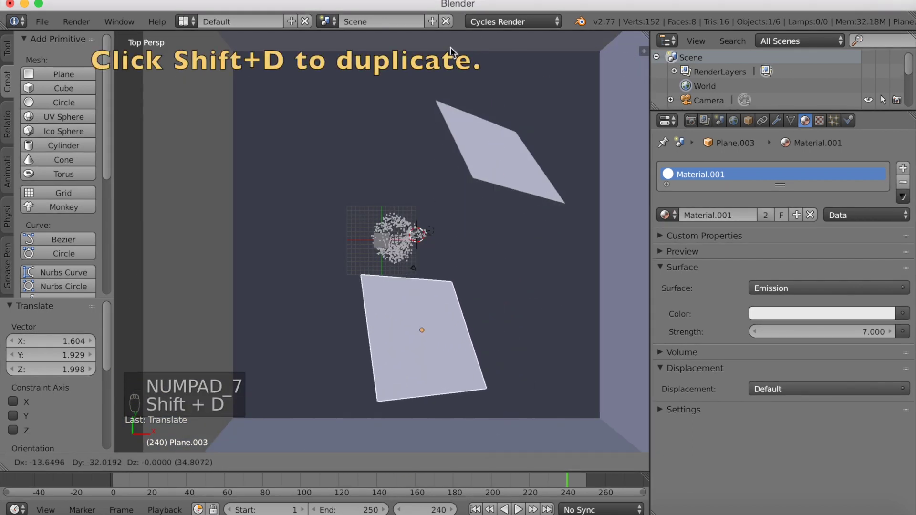
pyautogui.press('r')
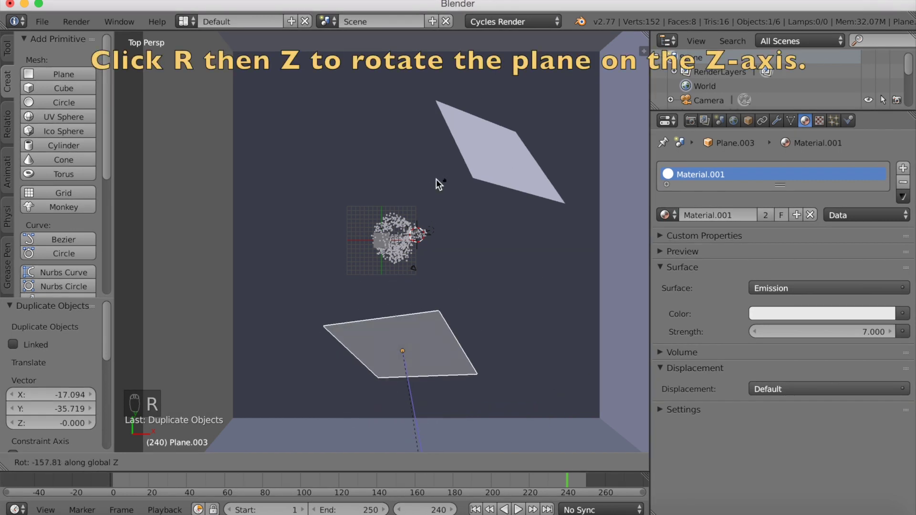
pyautogui.press('s')
pyautogui.moveTo(533, 208); pyautogui.dragTo(516, 253)
# Make a second copy of the plane light, rotate it to a new angle and shrink it
pyautogui.press('shift+d')
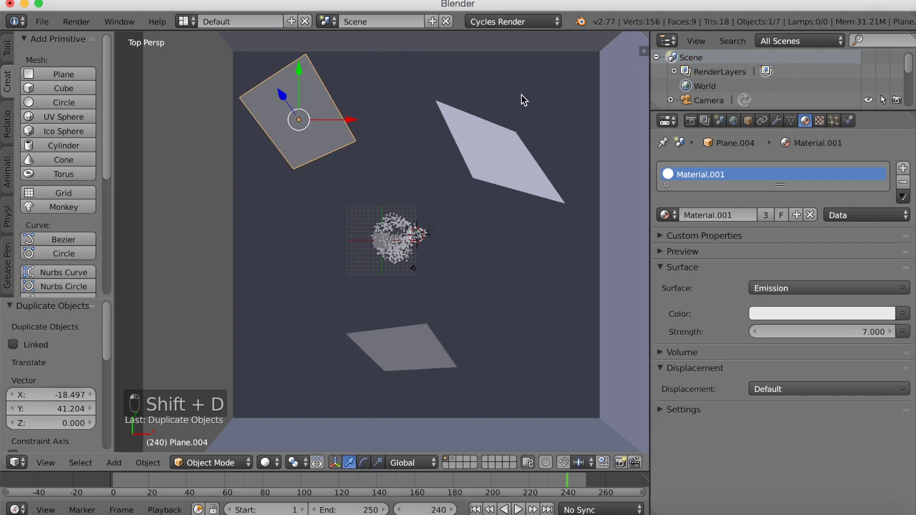
pyautogui.press('r')
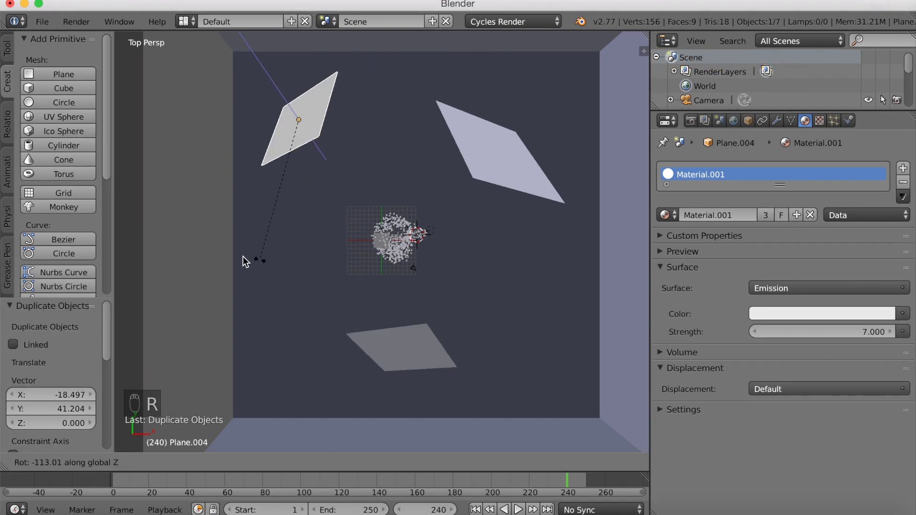
pyautogui.moveTo(407, 132); pyautogui.dragTo(455, 90)
pyautogui.press('s')
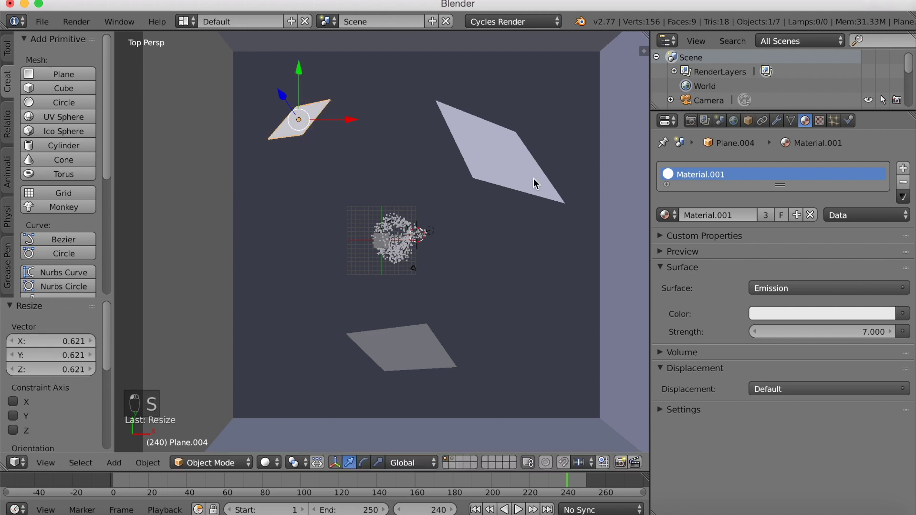
pyautogui.click(529, 186)
pyautogui.press('KP_0')
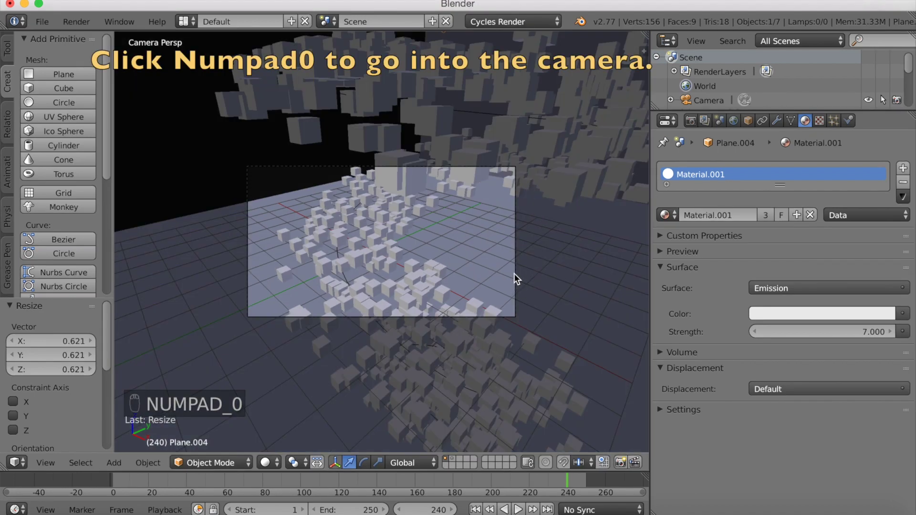
# Fly the camera through the scene until the whole cube spiral is framed
pyautogui.press('shift+f')
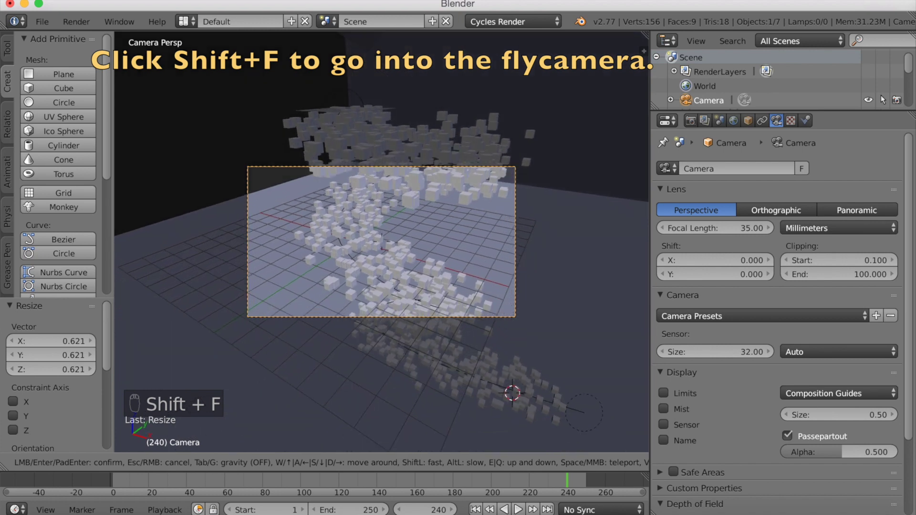
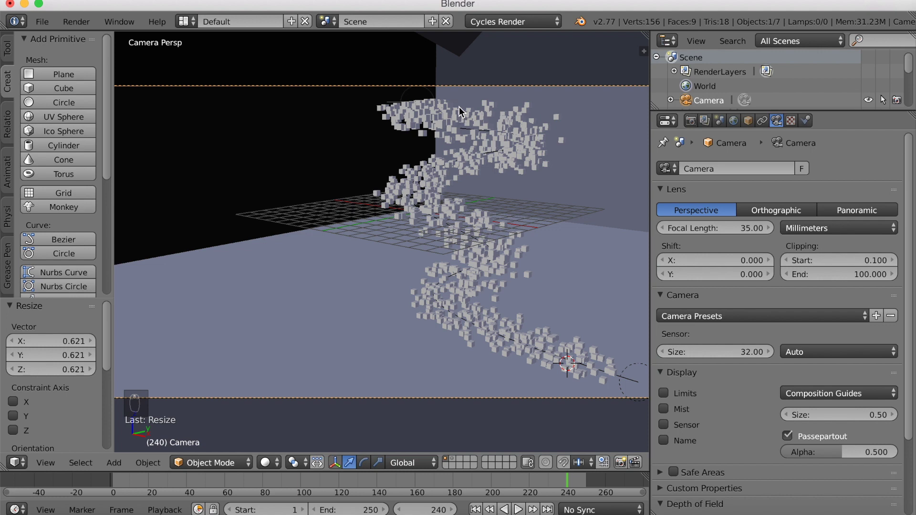
# Give the emitter plane a Transparent BSDF material and switch the viewport to Rendered shading
pyautogui.moveTo(463, 112); pyautogui.dragTo(784, 157)
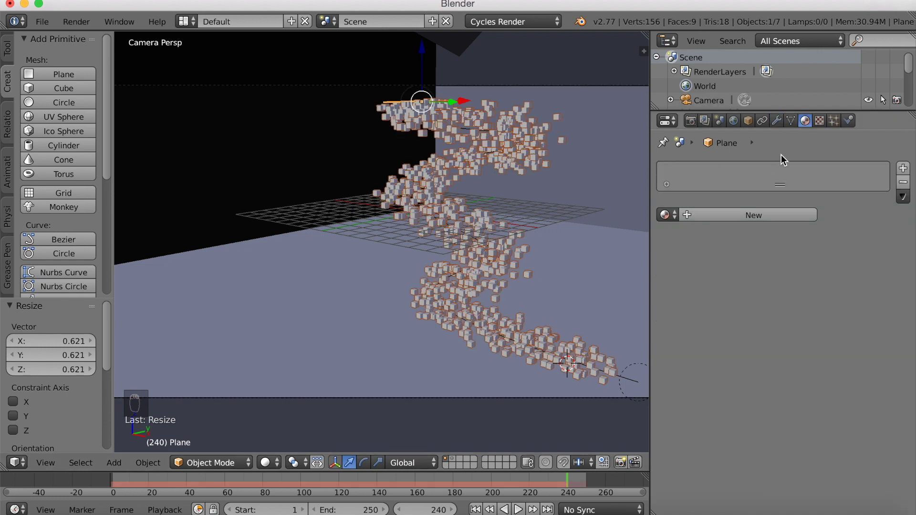
pyautogui.moveTo(772, 221); pyautogui.dragTo(763, 148)
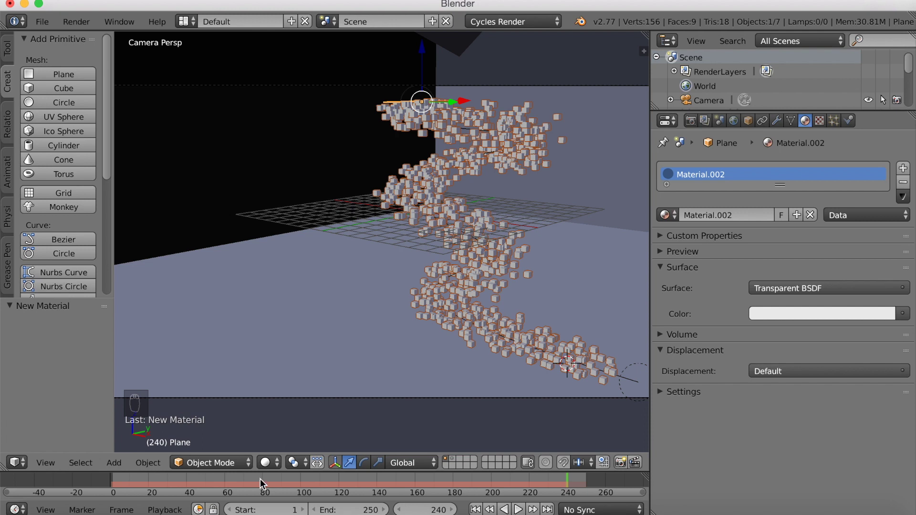
pyautogui.click(268, 462)
pyautogui.click(275, 365)
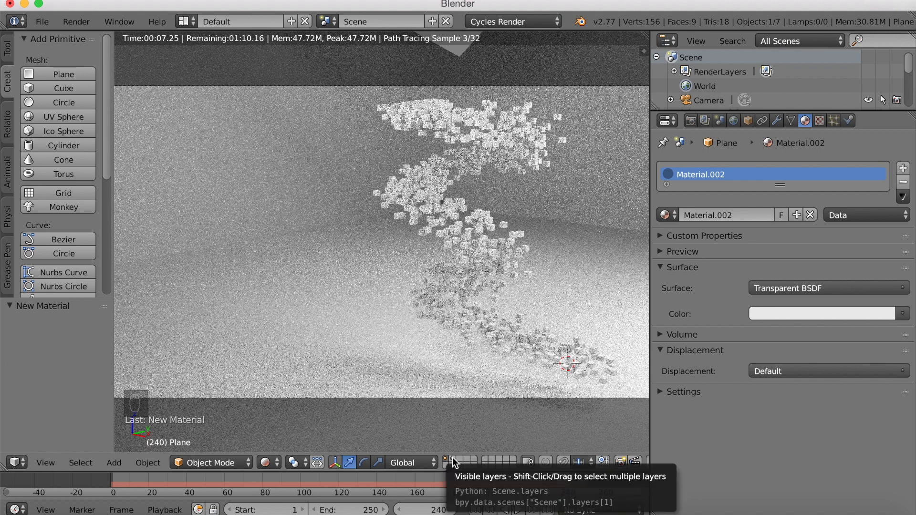
# Show the source cube's layer and change its Diffuse BSDF colour from green to orange
pyautogui.moveTo(456, 463); pyautogui.dragTo(428, 203)
pyautogui.moveTo(429, 203); pyautogui.dragTo(780, 318)
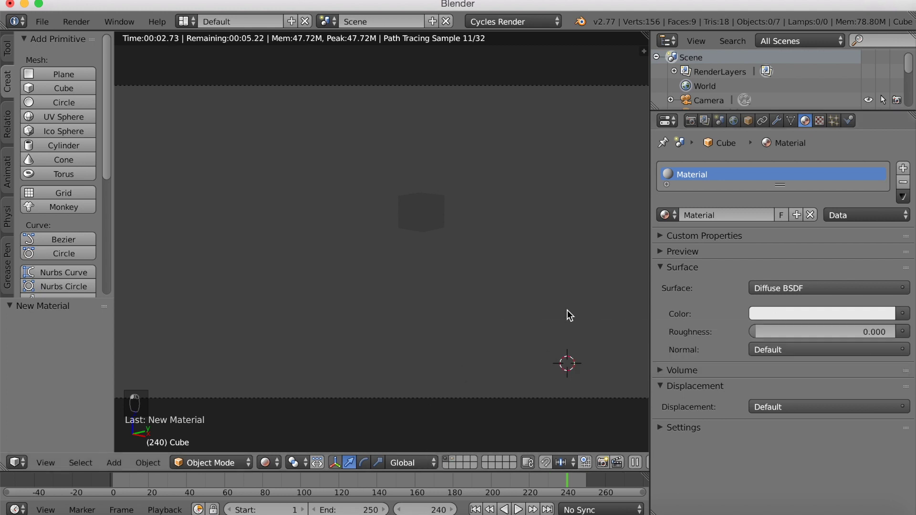
pyautogui.moveTo(436, 304); pyautogui.dragTo(266, 458)
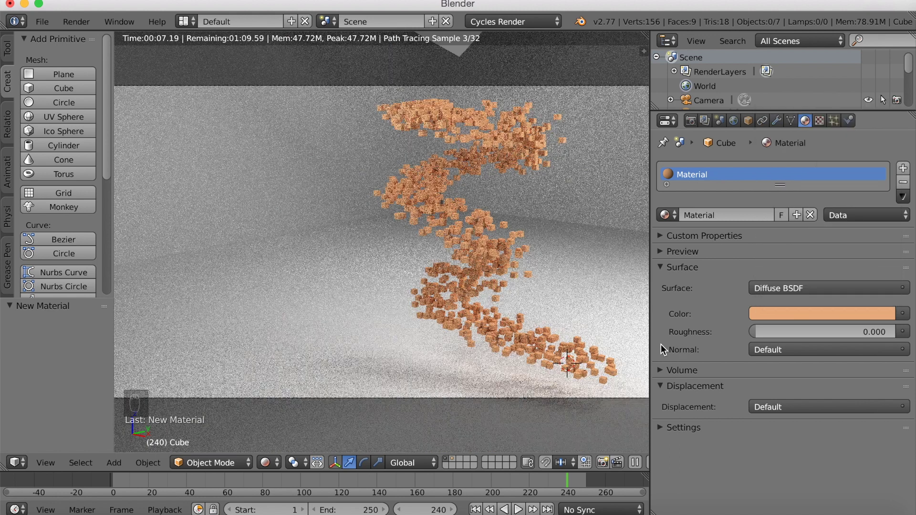
# Give the floor a Glossy BSDF material with a dark brownish colour and roughness 0.128
pyautogui.moveTo(575, 257); pyautogui.dragTo(742, 221)
pyautogui.middleClick(742, 220)
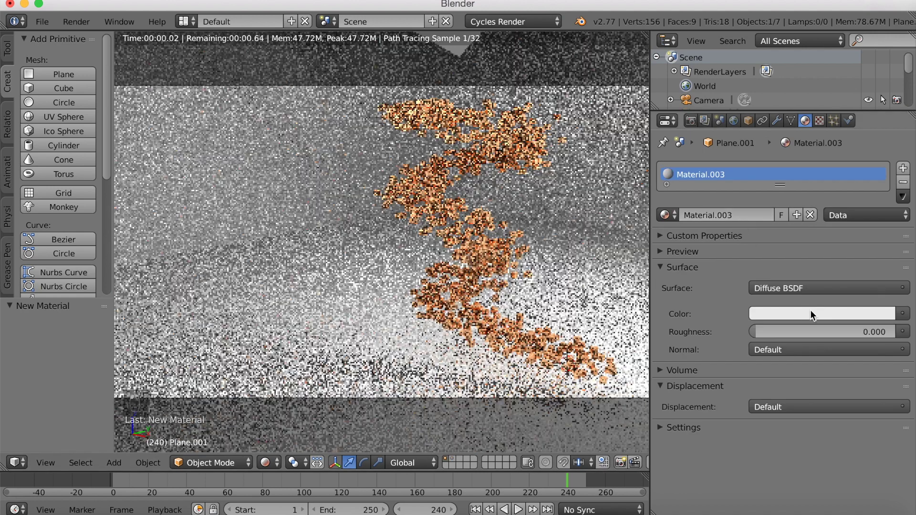
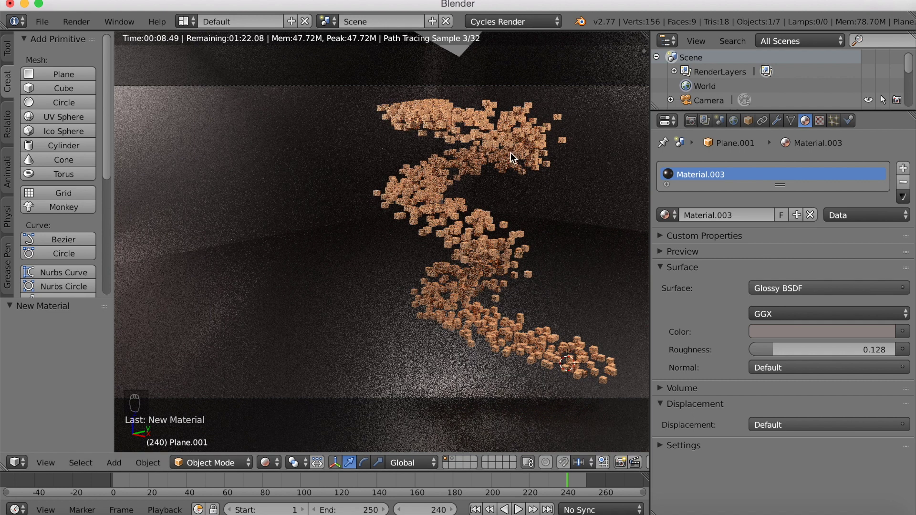
pyautogui.moveTo(461, 98); pyautogui.dragTo(491, 152)
pyautogui.click(491, 150)
pyautogui.click(495, 155)
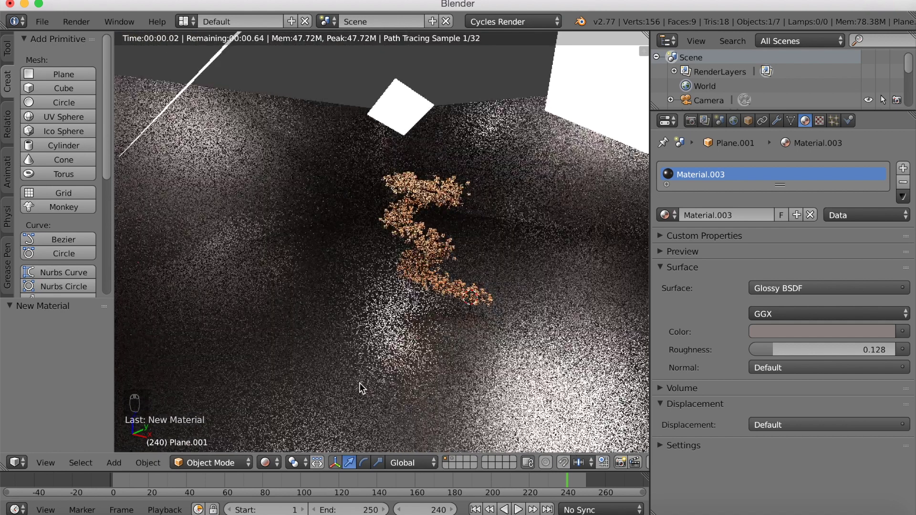
# In the emitter's Particles settings raise Size from 0.150 to 0.210 with random size variation
pyautogui.moveTo(274, 454); pyautogui.dragTo(290, 405)
pyautogui.click(288, 412)
pyautogui.moveTo(297, 399); pyautogui.dragTo(444, 163)
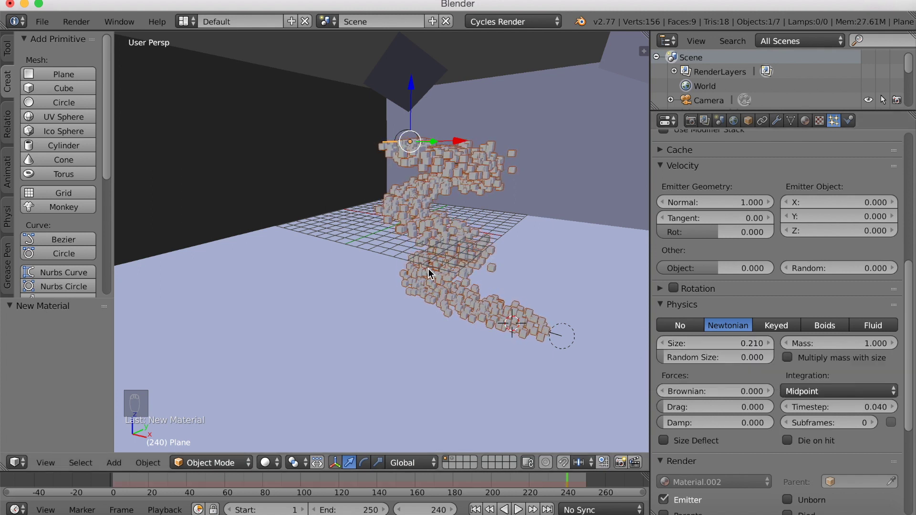
pyautogui.press('KP_0')
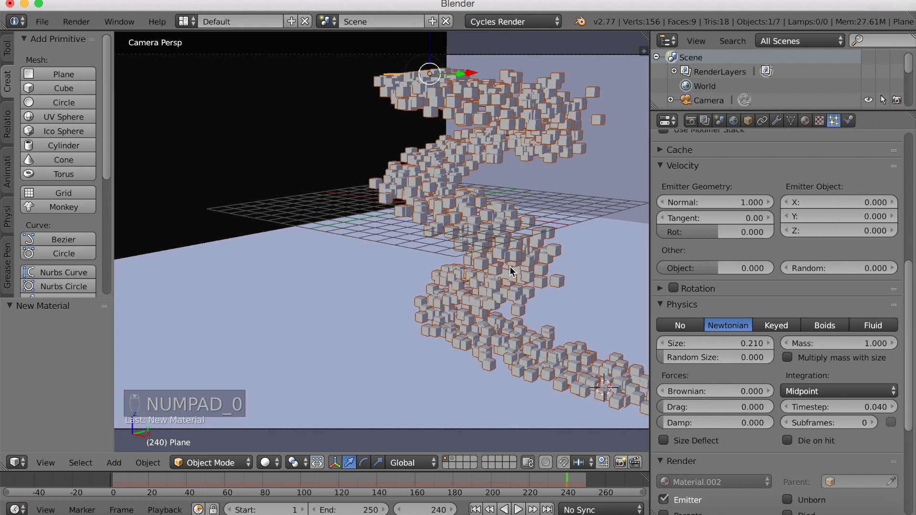
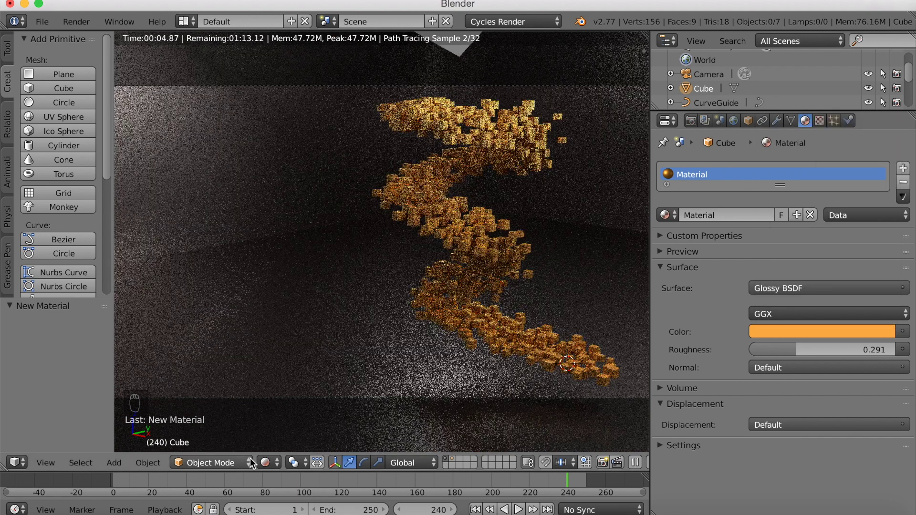
# Switch the viewport back from the live rendered preview to Solid shading
pyautogui.moveTo(266, 465); pyautogui.dragTo(276, 444)
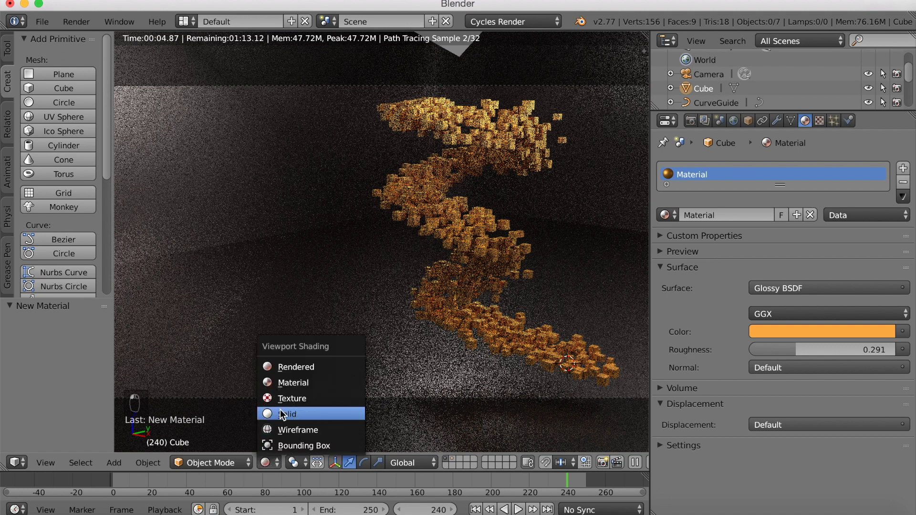